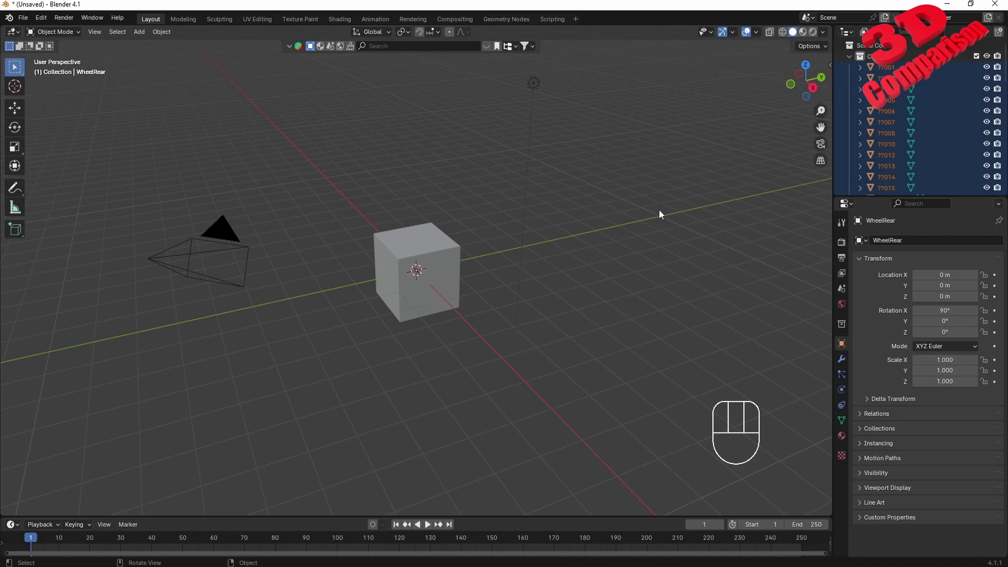
Scale the selected car objects uniformly by a factor of 0.001 and confirm
key("KP_Decimal")
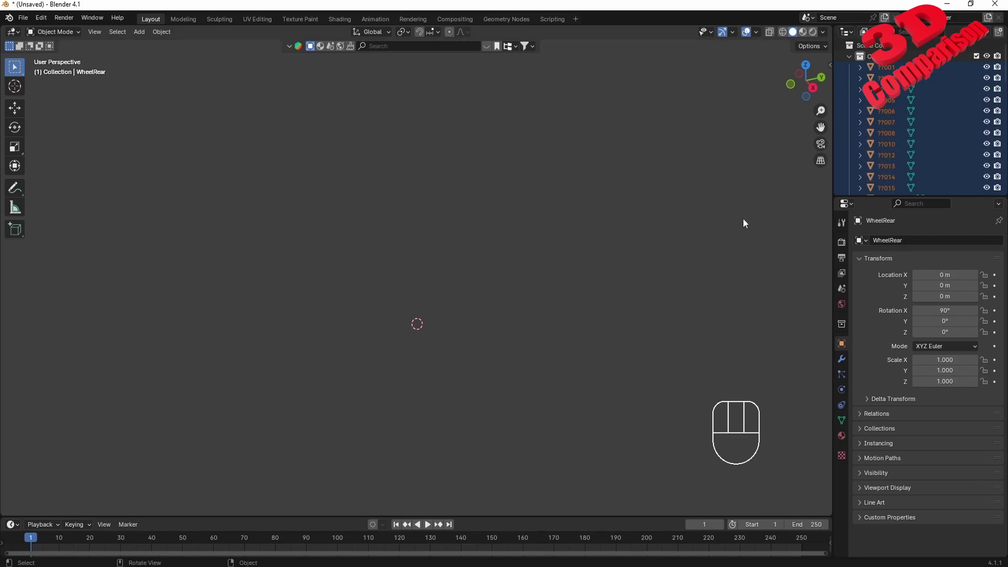
key("s")
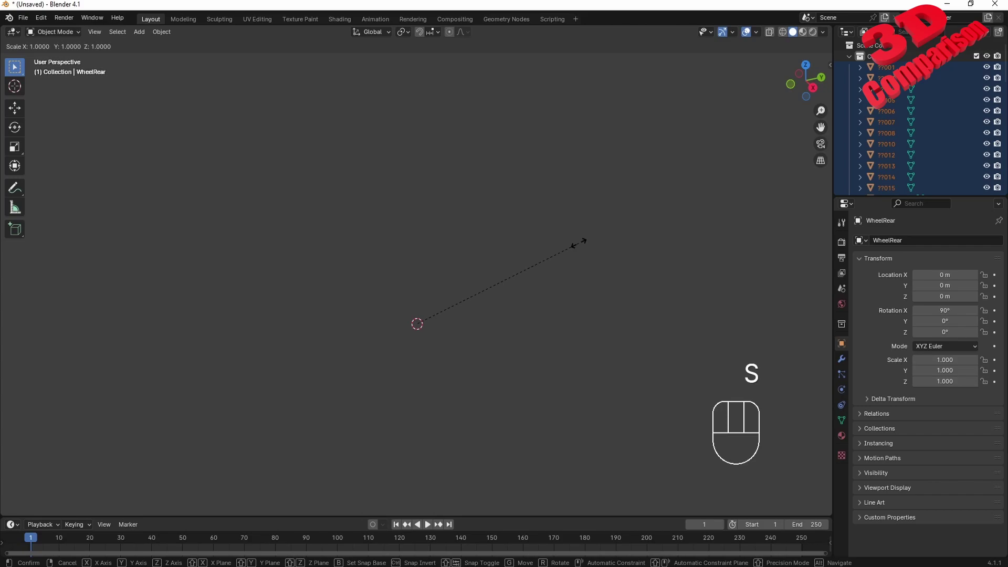
key("KP_0")
key("KP_Decimal")
key("KP_0")
key("KP_0")
key("KP_1")
key("KP_Enter")
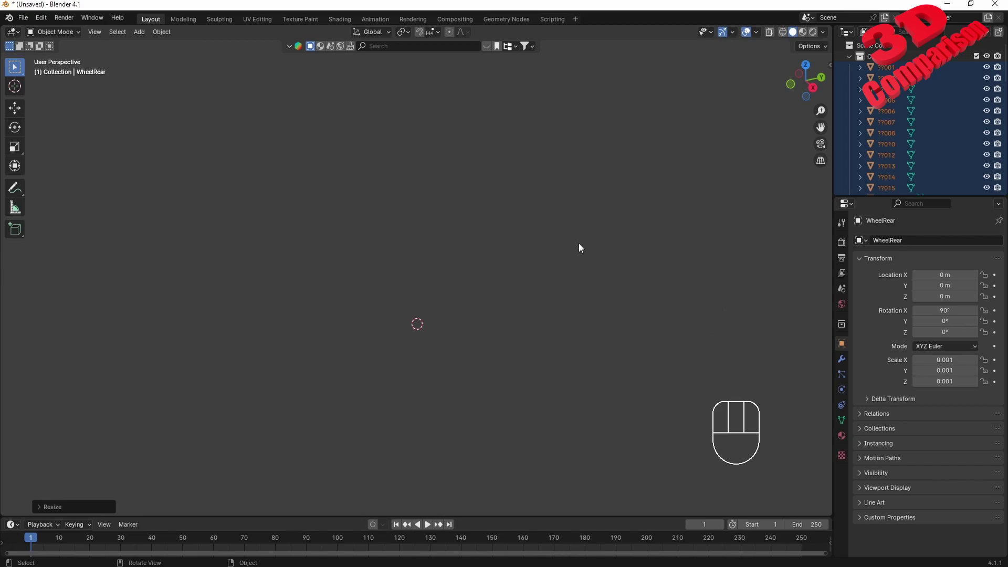
Frame the shrunken car, orbit to a side angle and select the default cube
key("KP_Decimal")
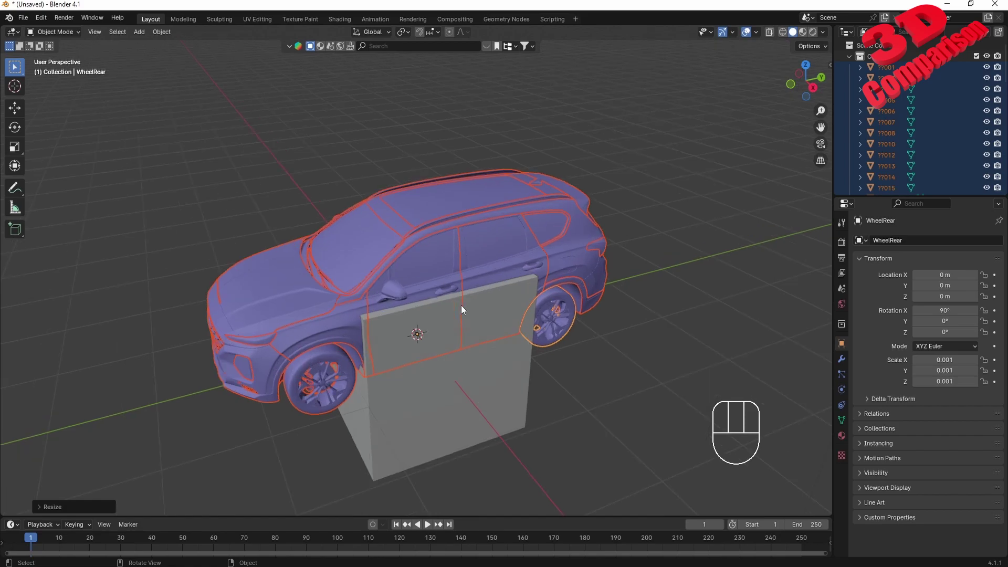
left_click_drag(464, 342, 446, 313)
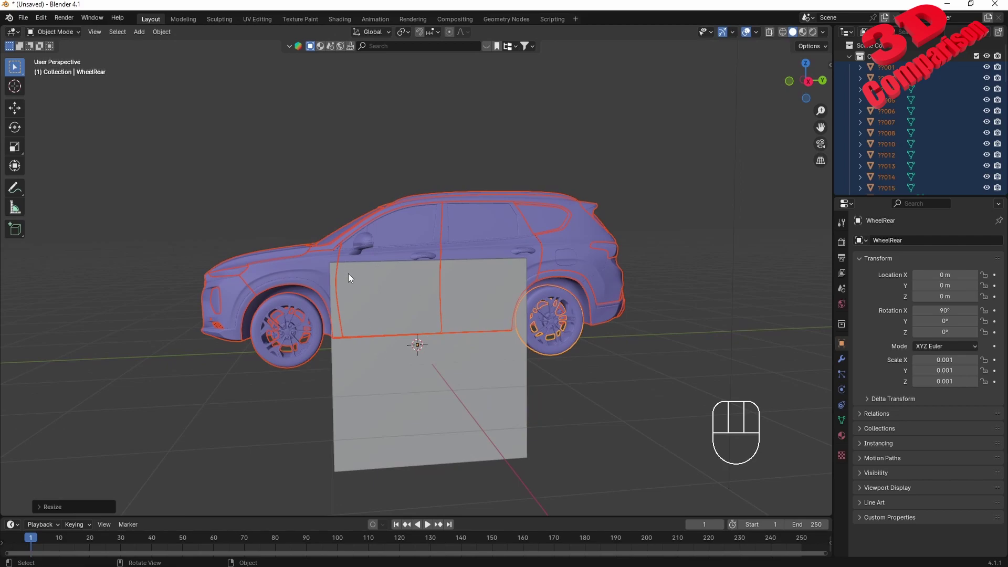
left_click_drag(411, 290, 414, 305)
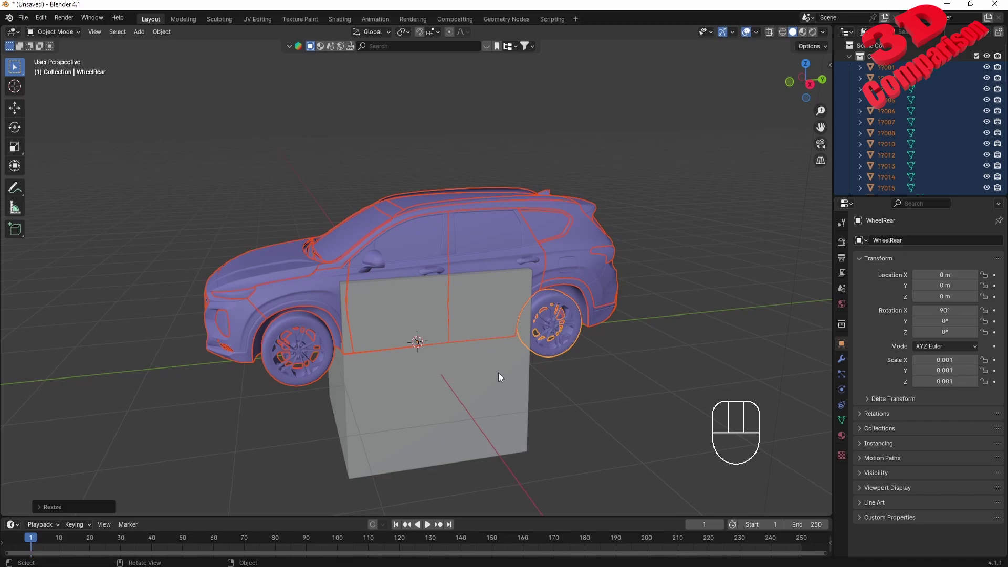
left_click(500, 366)
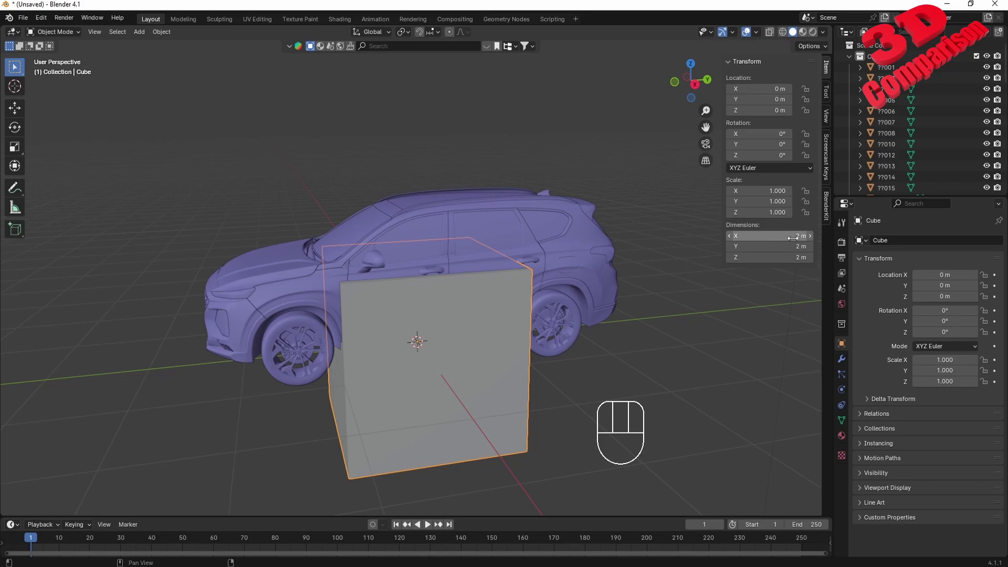
Delete the default cube so only the SUV remains
key("n")
left_click(657, 359)
key("Delete")
Orbit to a side view and box-select every part of the car
left_click_drag(440, 334, 510, 331)
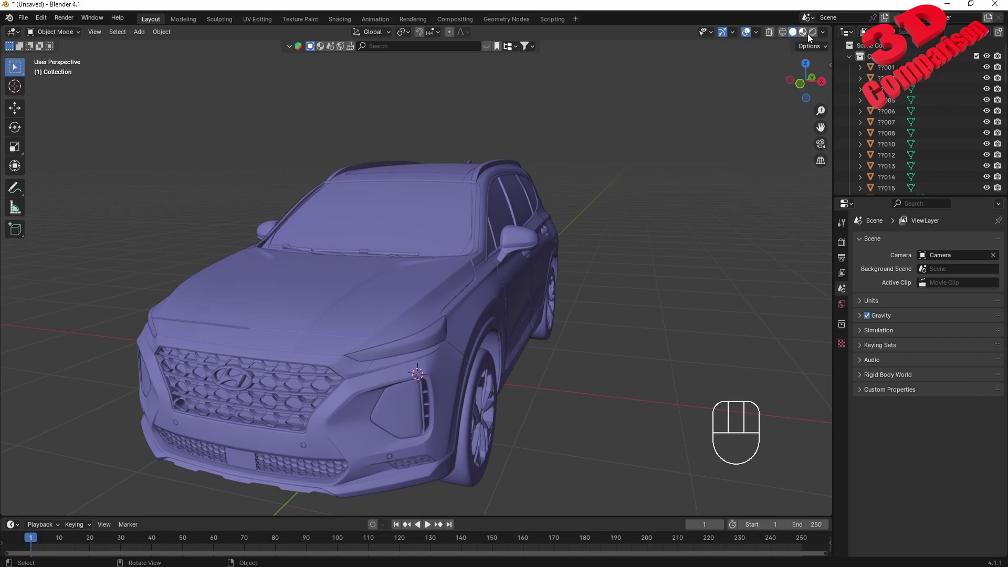
left_click_drag(824, 35, 589, 368)
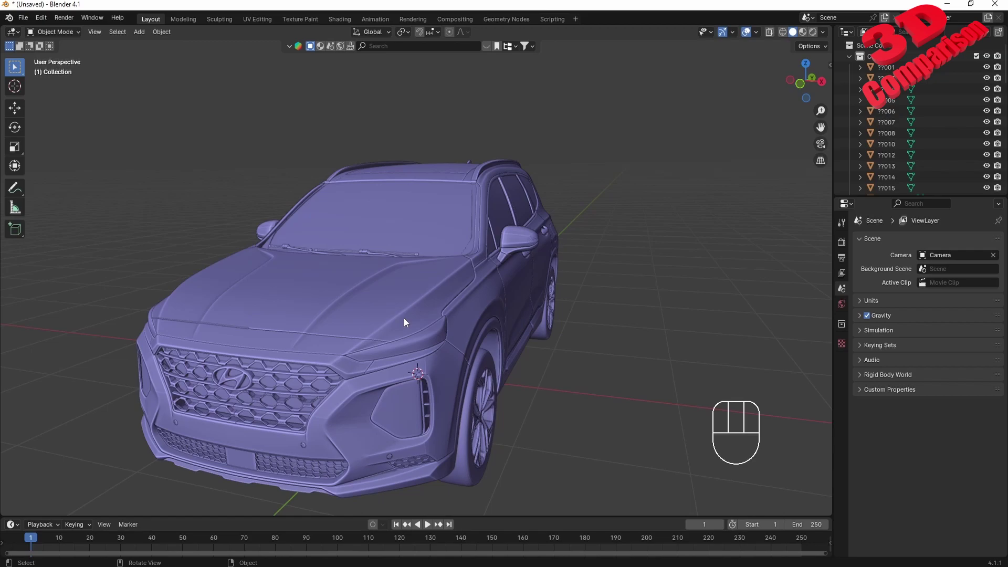
left_click_drag(418, 322, 332, 339)
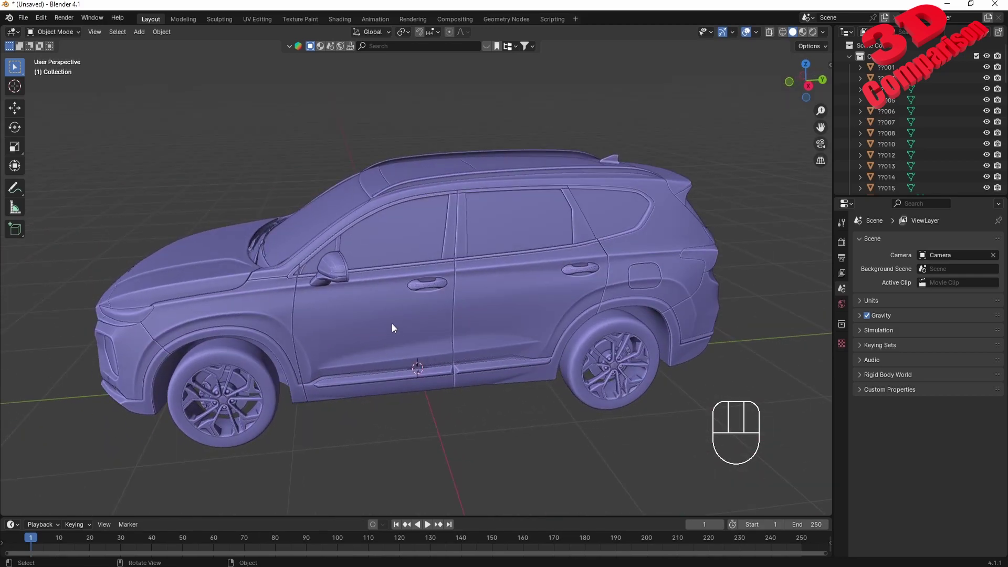
left_click(263, 180)
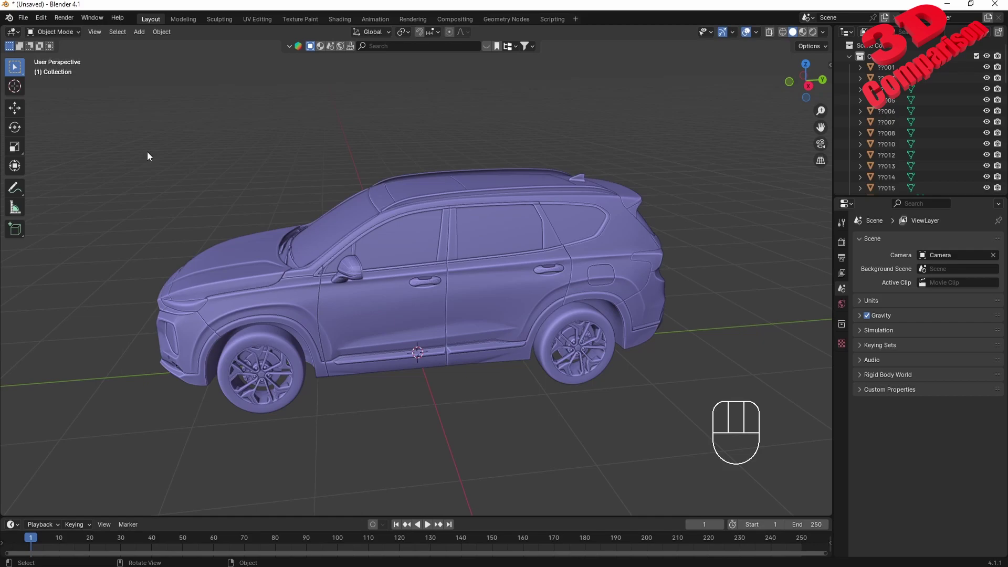
left_click_drag(158, 148, 699, 465)
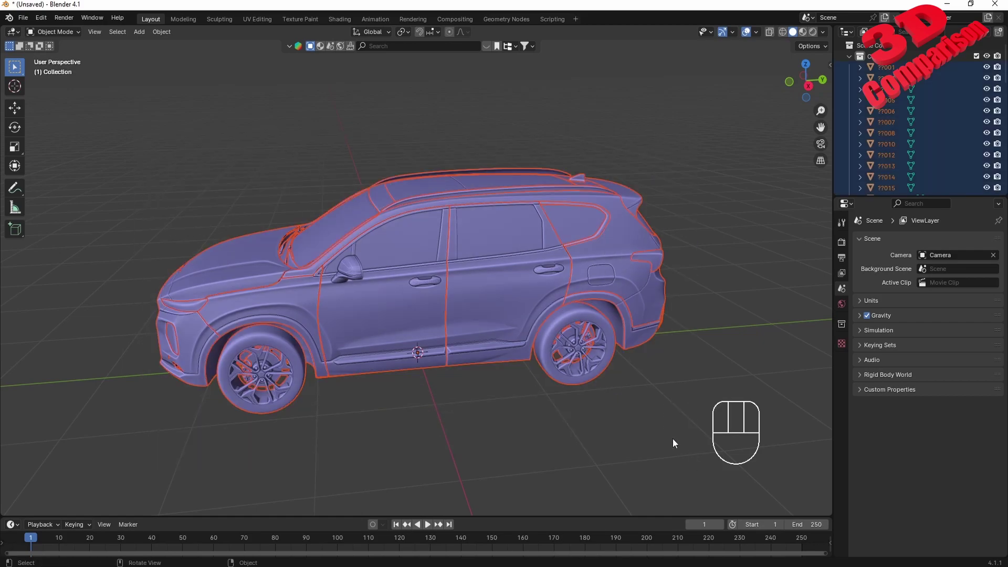
Bring up the File > Export format list for saving the SUV as STL
left_click_drag(28, 21, 196, 264)
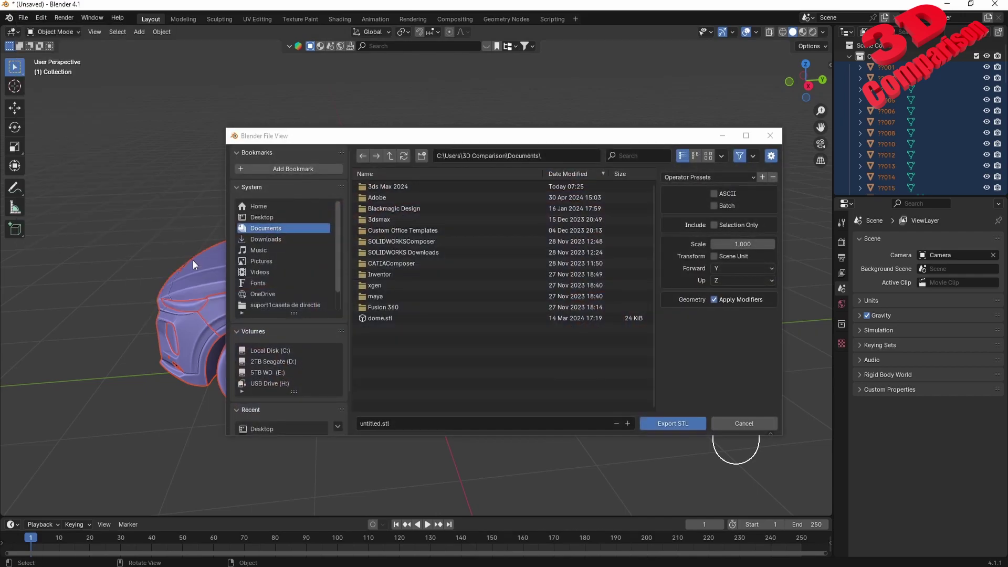
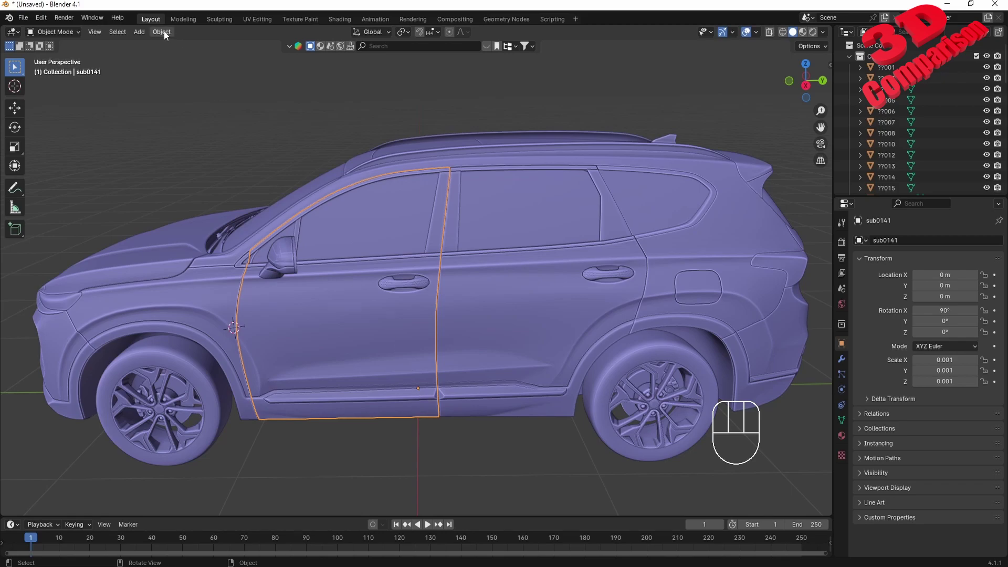
Move the front door's origin to its hinge point and begin rotating it open
left_click_drag(167, 35, 320, 82)
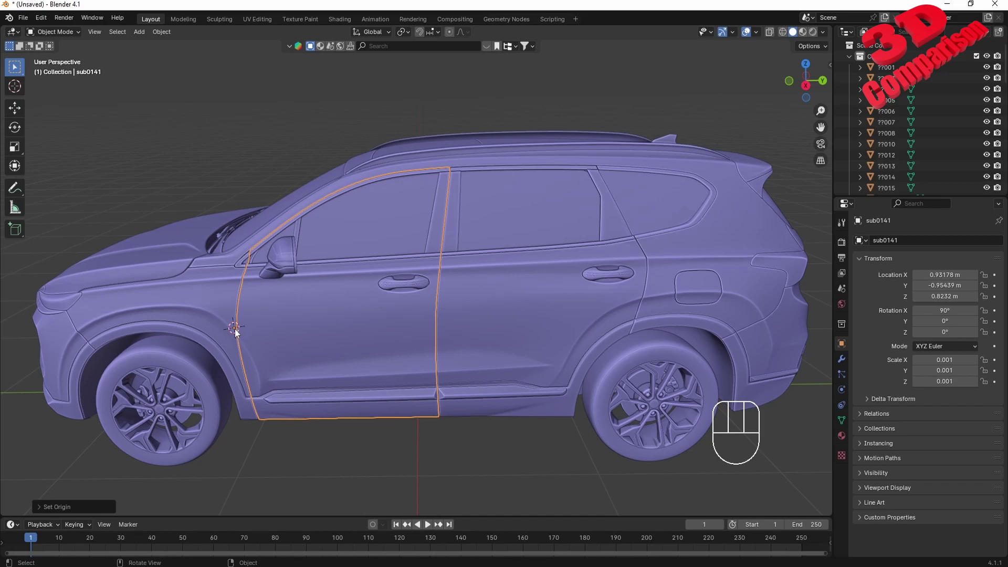
key("r")
Rotate the front door about Z to roughly -51 degrees and orbit to look into the cabin
key("z")
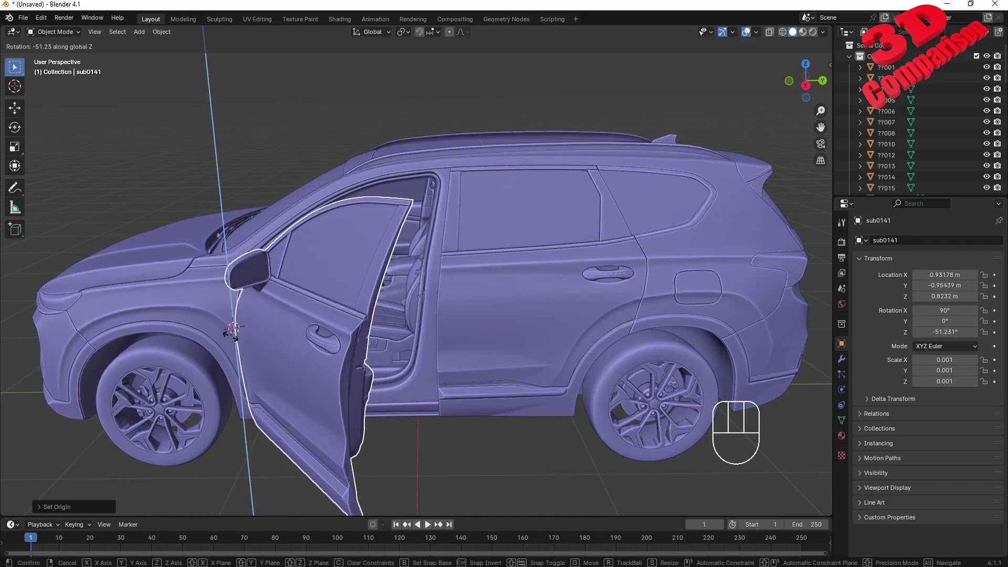
left_click(234, 341)
left_click_drag(326, 320, 278, 339)
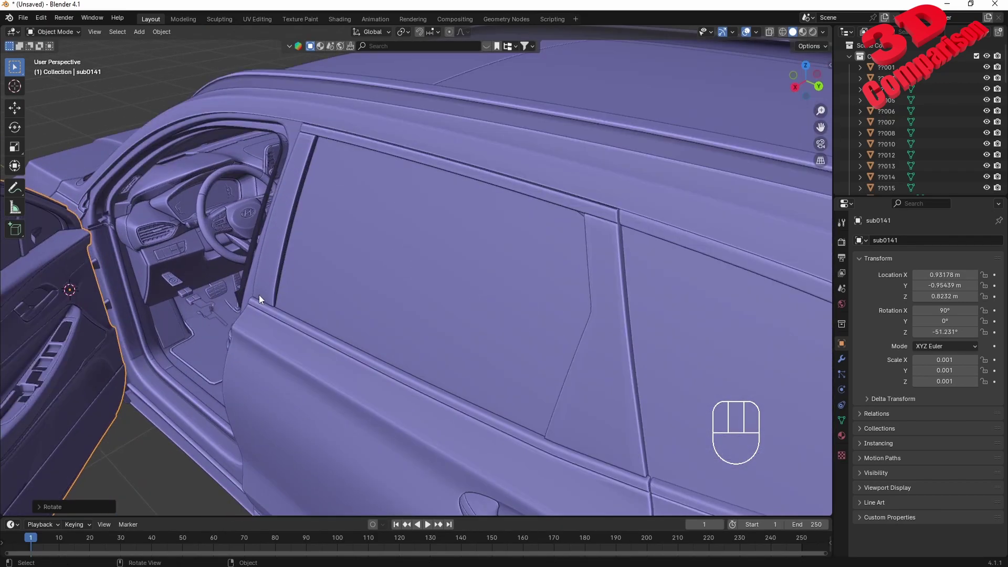
left_click_drag(238, 320, 256, 337)
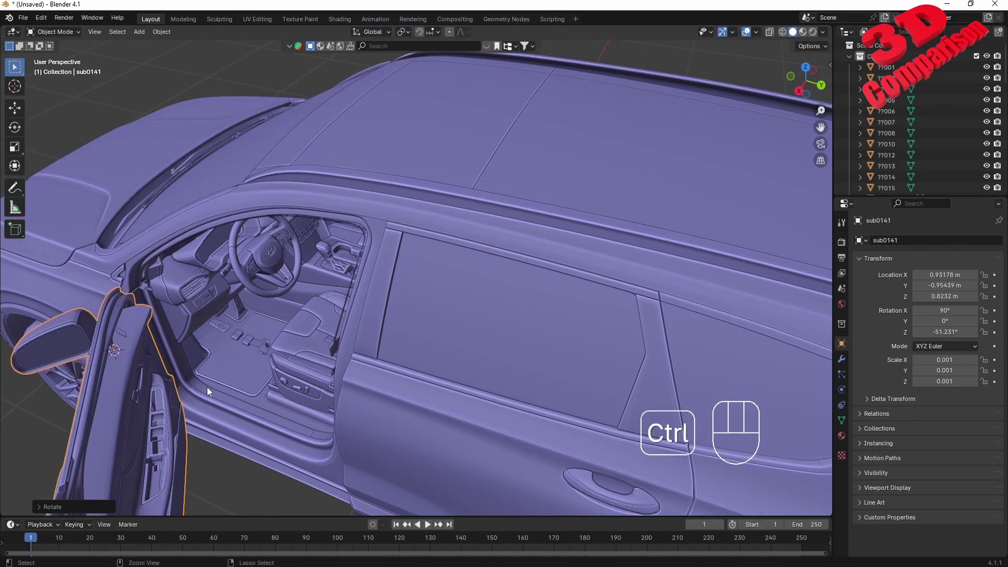
Undo the door rotation so it closes, then hide the front door to expose the interior
key("ctrl+z")
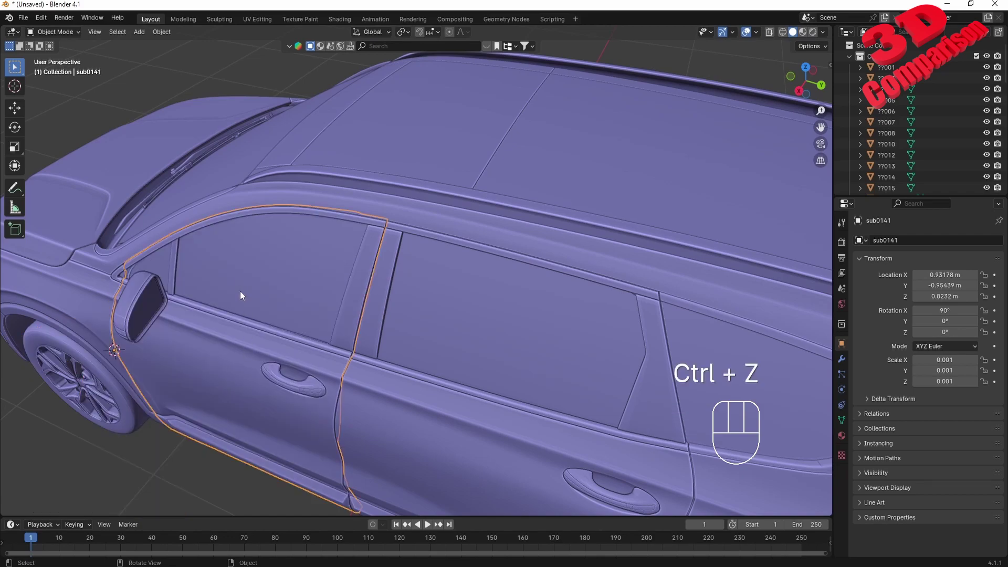
middle_click(265, 350)
key("r")
key("z")
key("Escape")
left_click(235, 426)
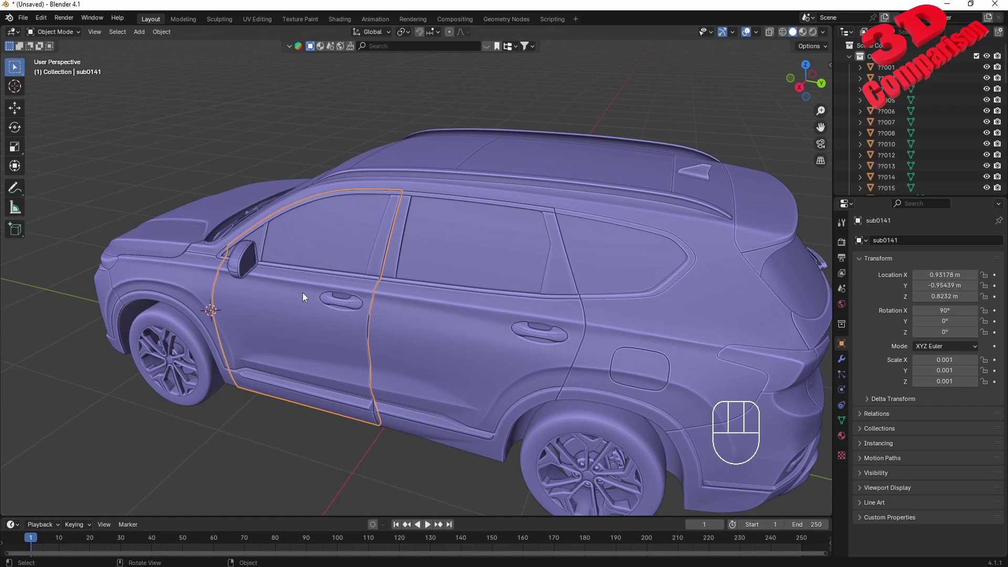
key("h")
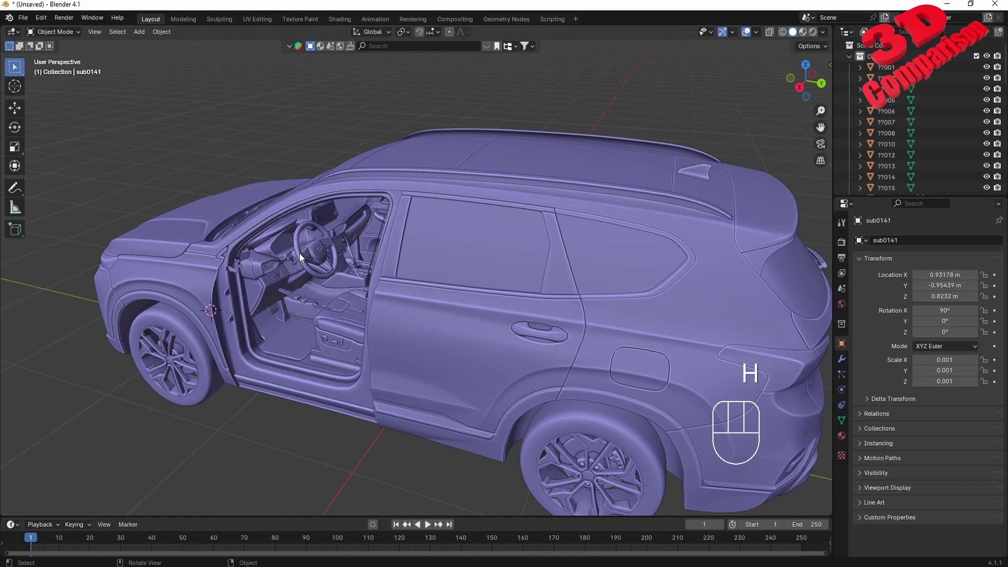
Orbit around the empty door frame and cabin, selecting the door-frame seal sub0242
left_click_drag(345, 280, 364, 281)
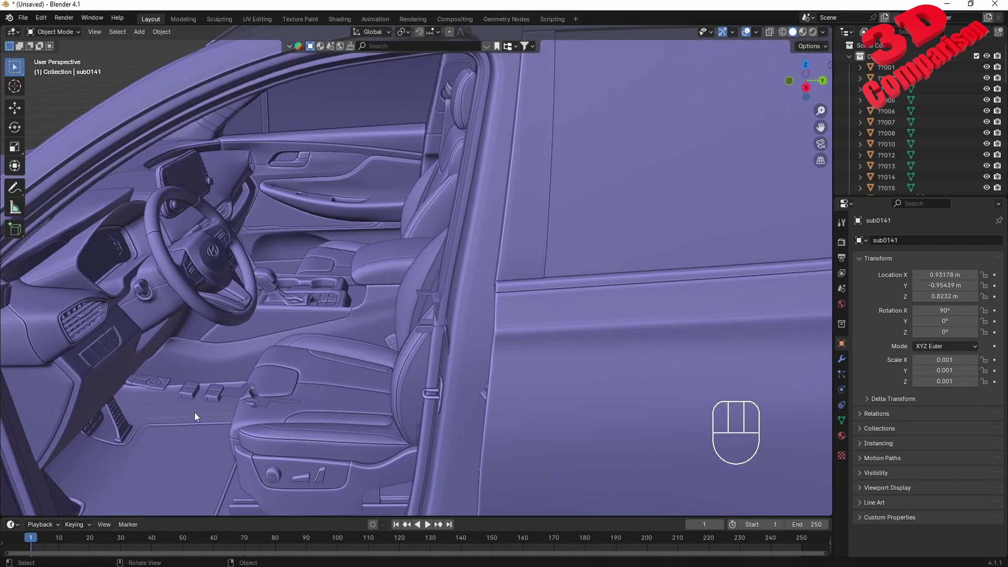
left_click(213, 401)
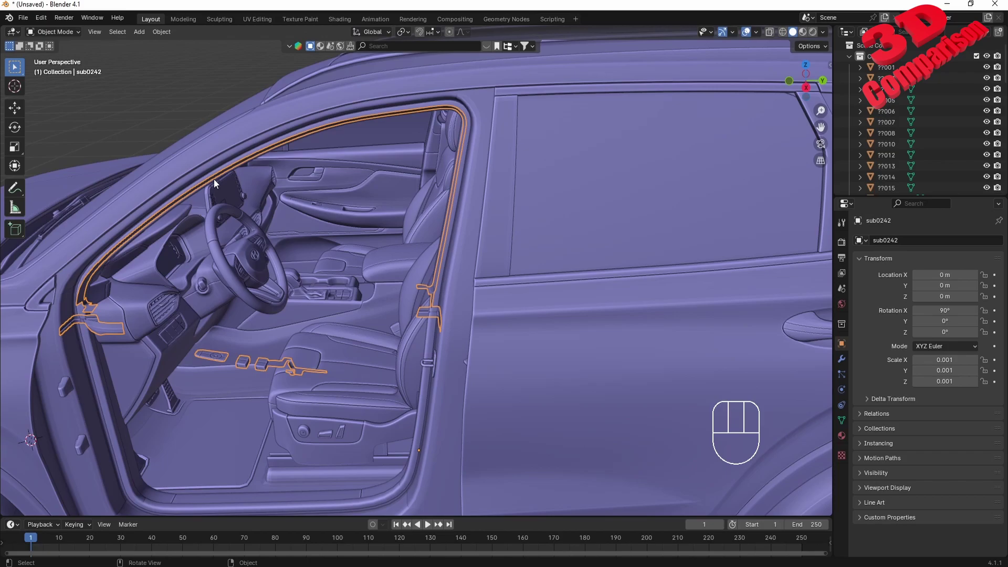
left_click_drag(378, 330, 402, 344)
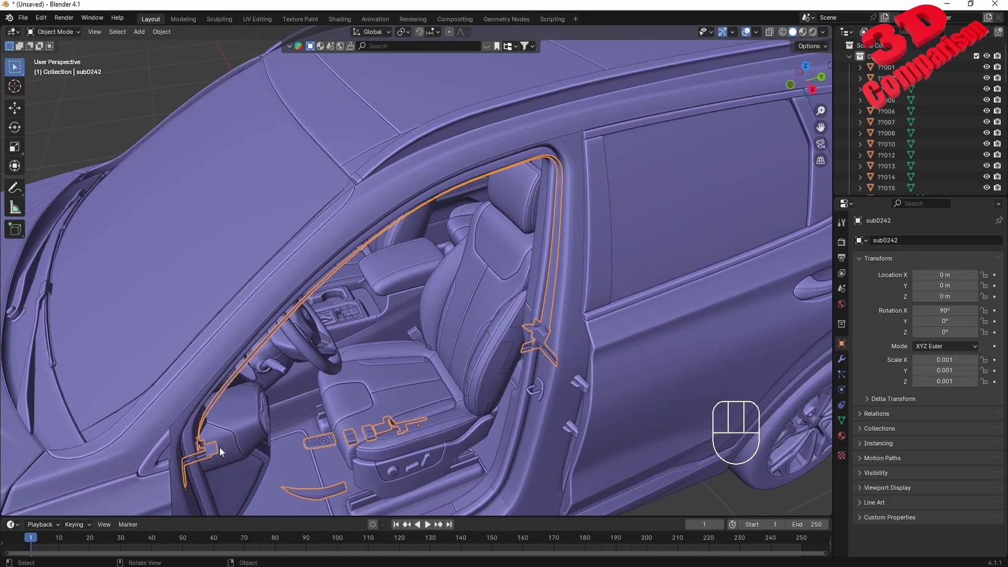
left_click_drag(351, 383, 279, 389)
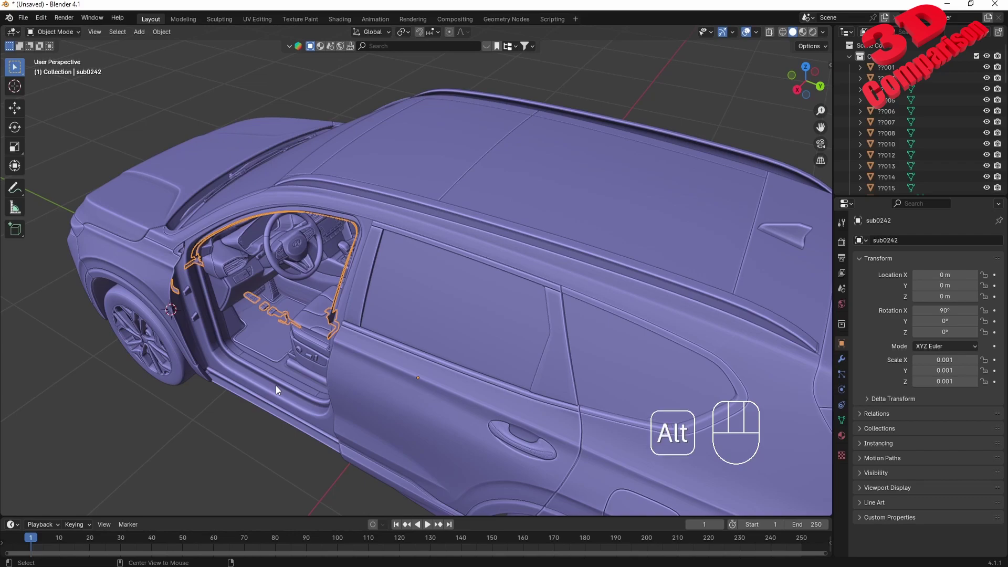
key("alt+h")
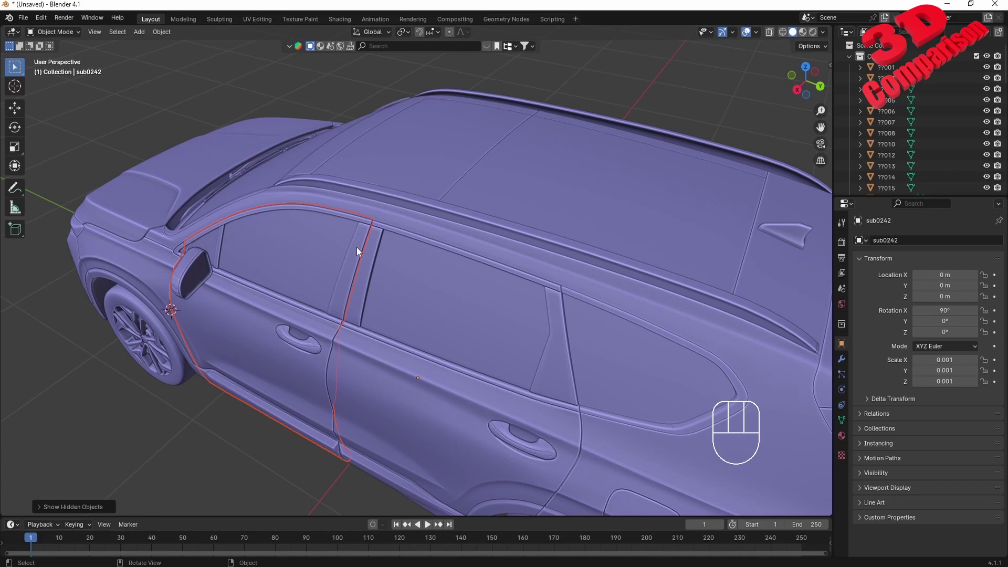
key("h")
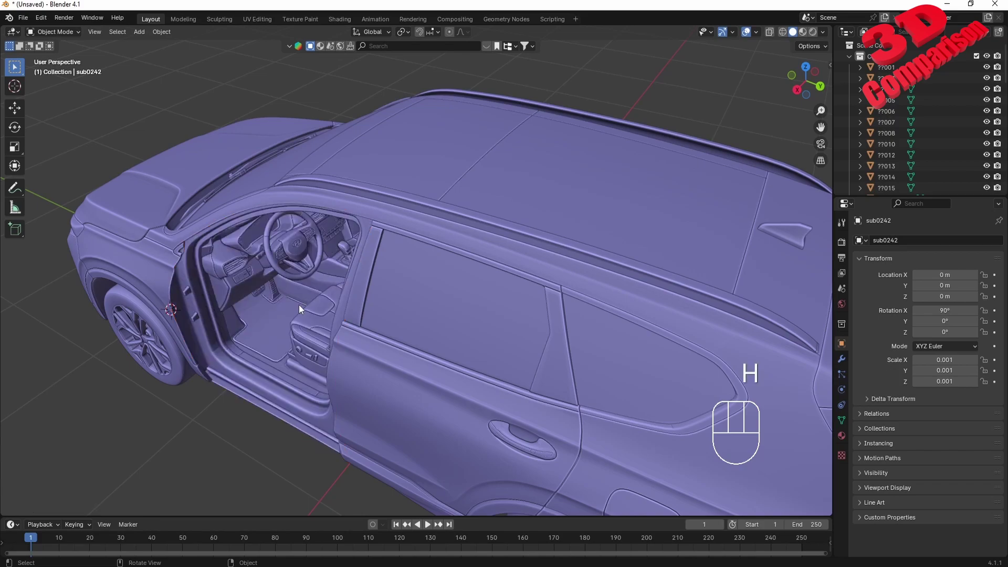
Bring the front door back, inspect its inner trim and select the main door panel
key("ctrl+z")
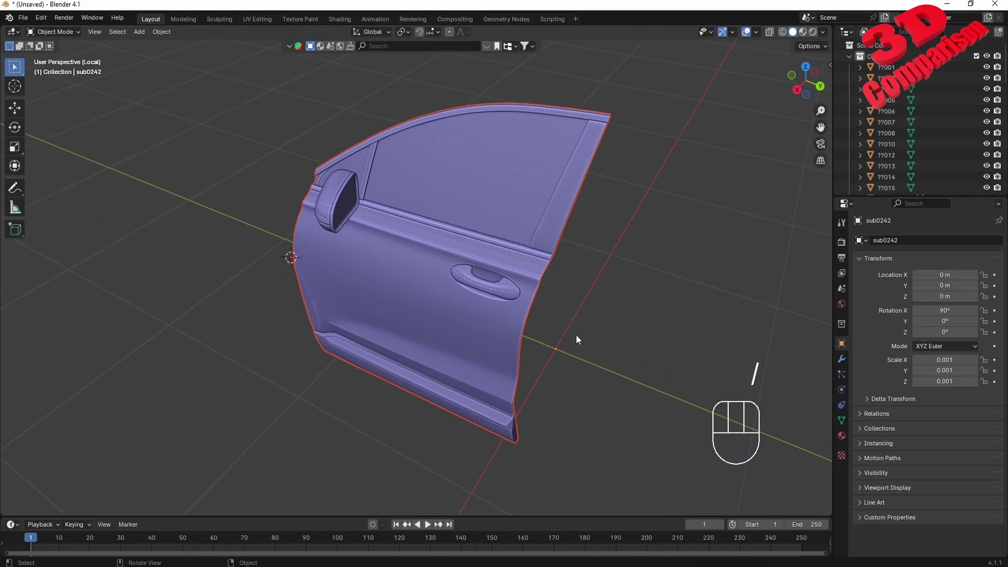
left_click_drag(592, 325, 442, 313)
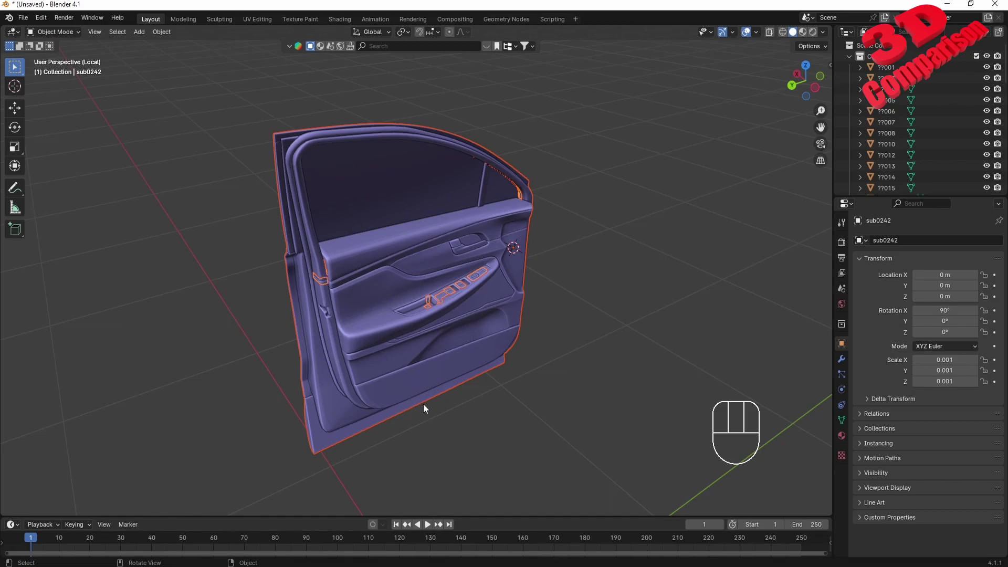
left_click_drag(429, 385, 453, 383)
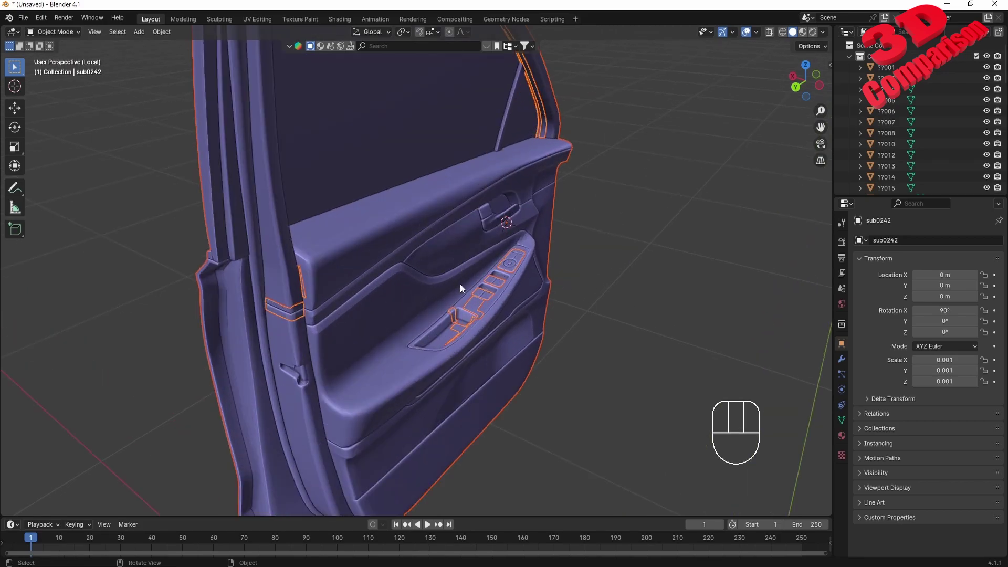
left_click(501, 286)
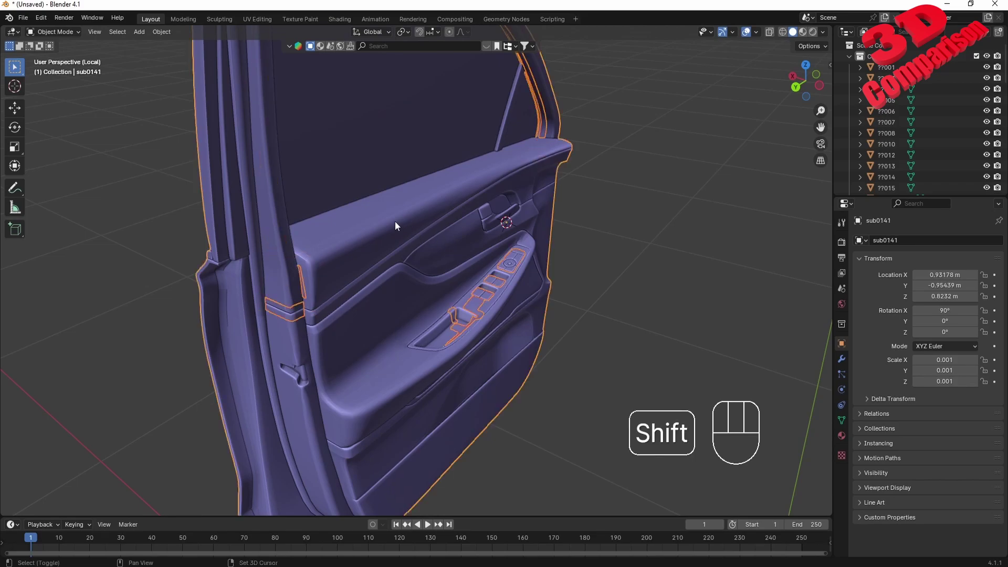
Check the door's outer and inner sides and parent the trim pieces to door sub0141
left_click_drag(403, 257, 486, 247)
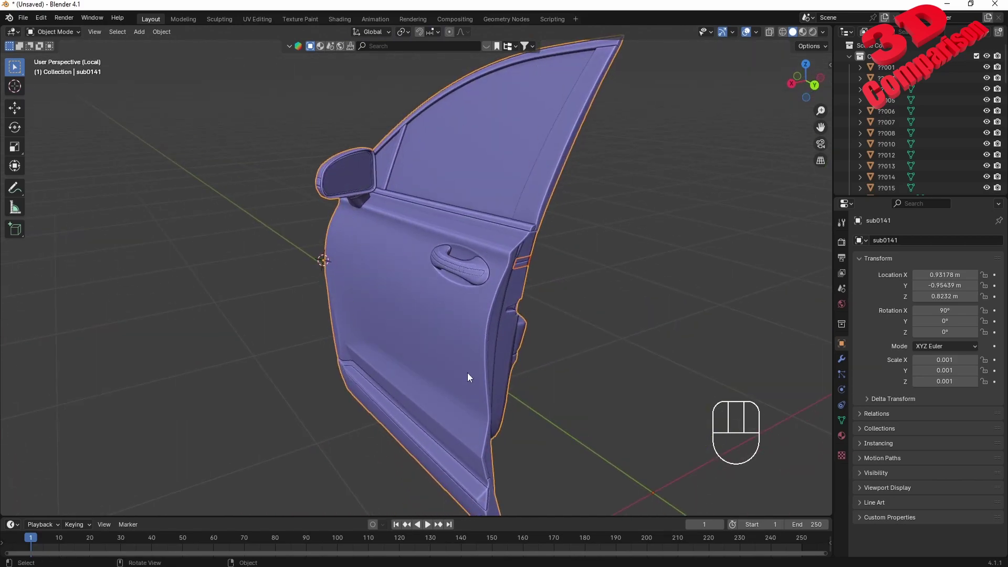
left_click_drag(447, 347, 367, 349)
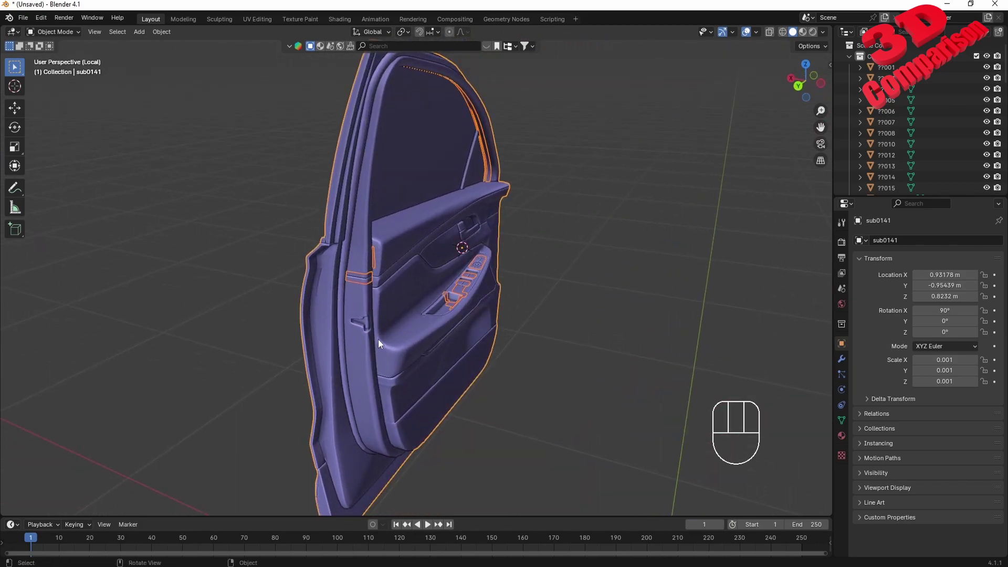
key("ctrl+p")
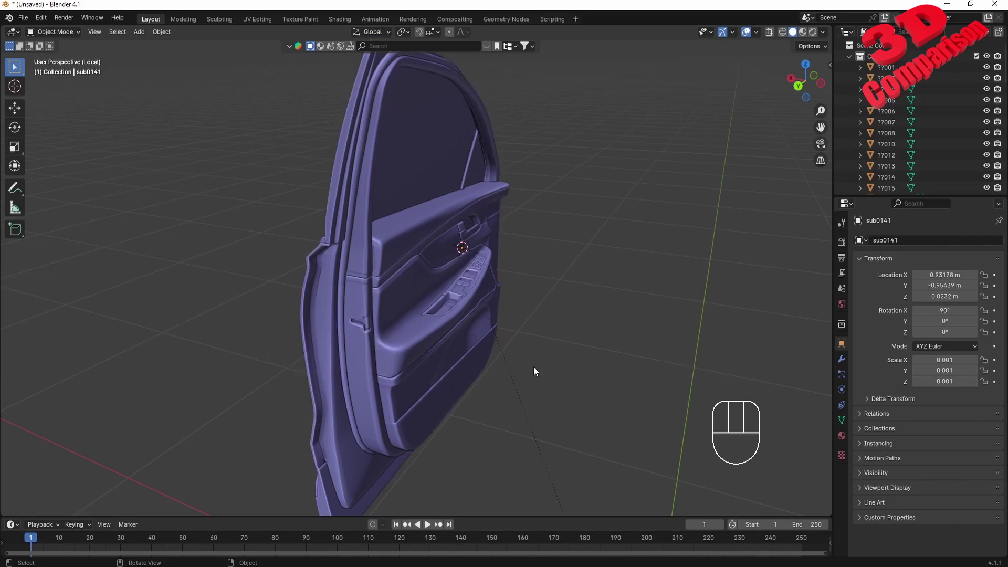
Return to the full car, select the front door and test-rotate it open about Z
key("/")
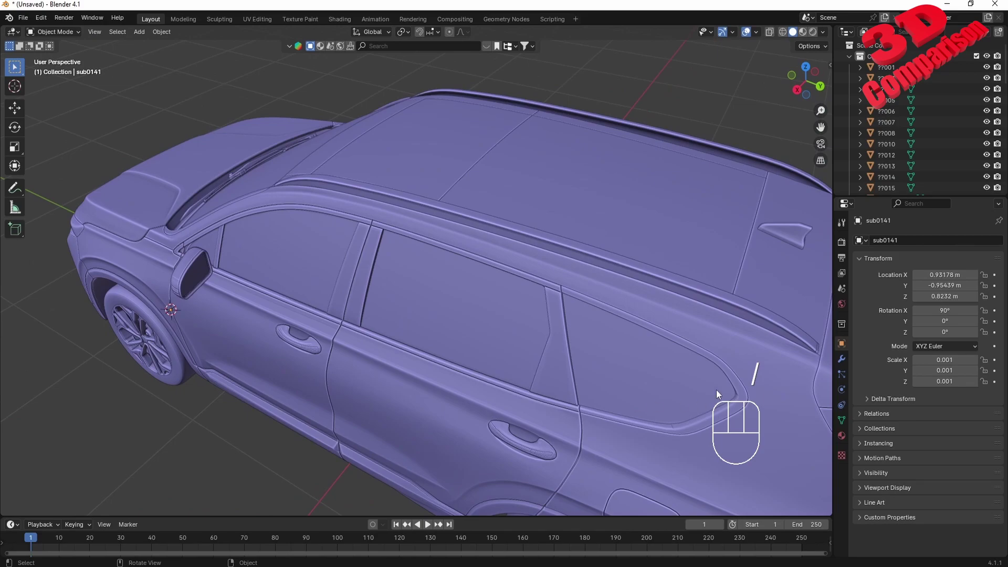
left_click_drag(414, 352, 429, 328)
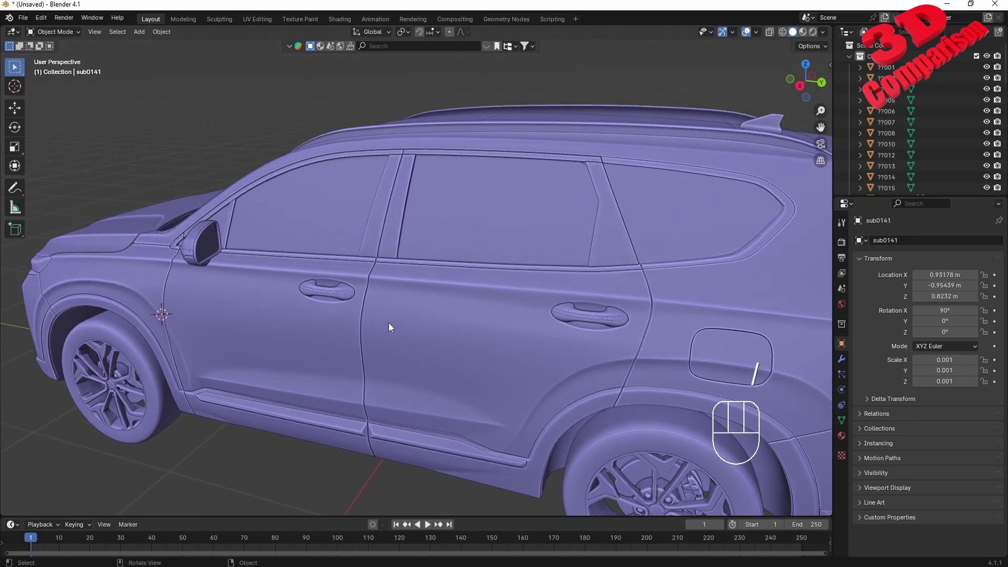
left_click(363, 308)
middle_click(363, 311)
key("r")
key("z")
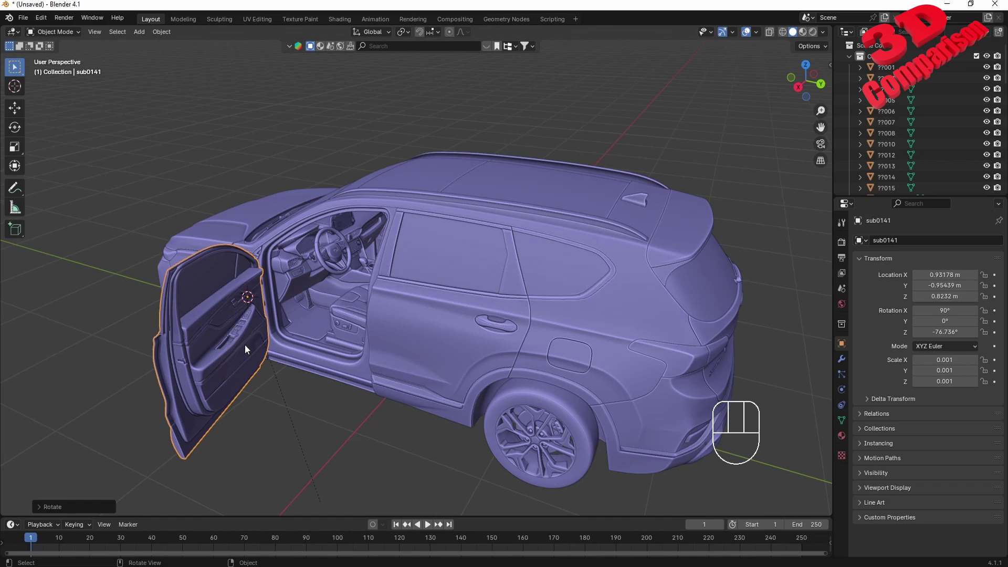
left_click_drag(185, 351, 198, 349)
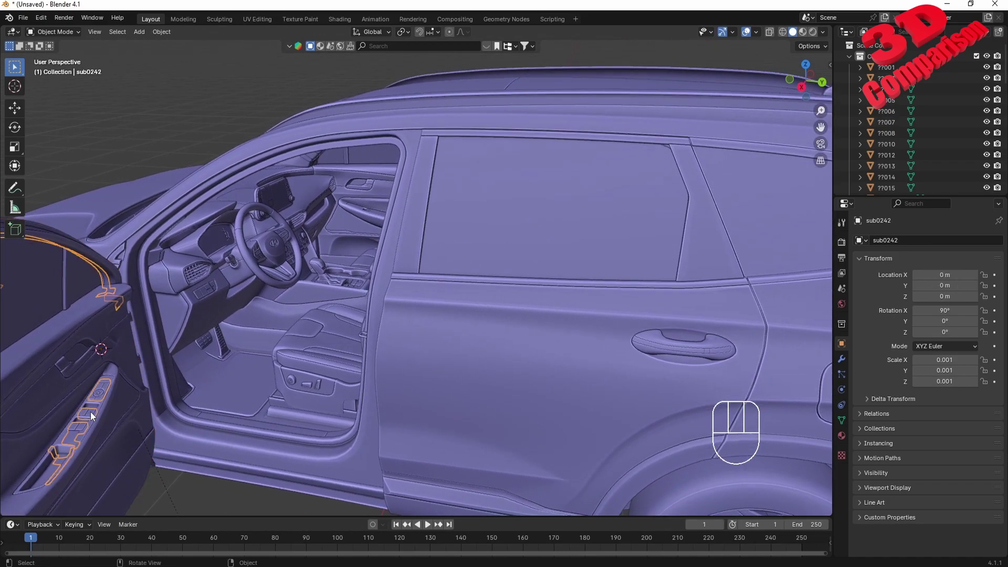
Undo the test swing so the door closes and orbit to the car's other side
key("ctrl+z")
key("ctrl+z")
left_click(325, 432)
left_click_drag(246, 270, 536, 267)
Select door sub0137 and set its origin to its own geometry instead of world centre
left_click(548, 307)
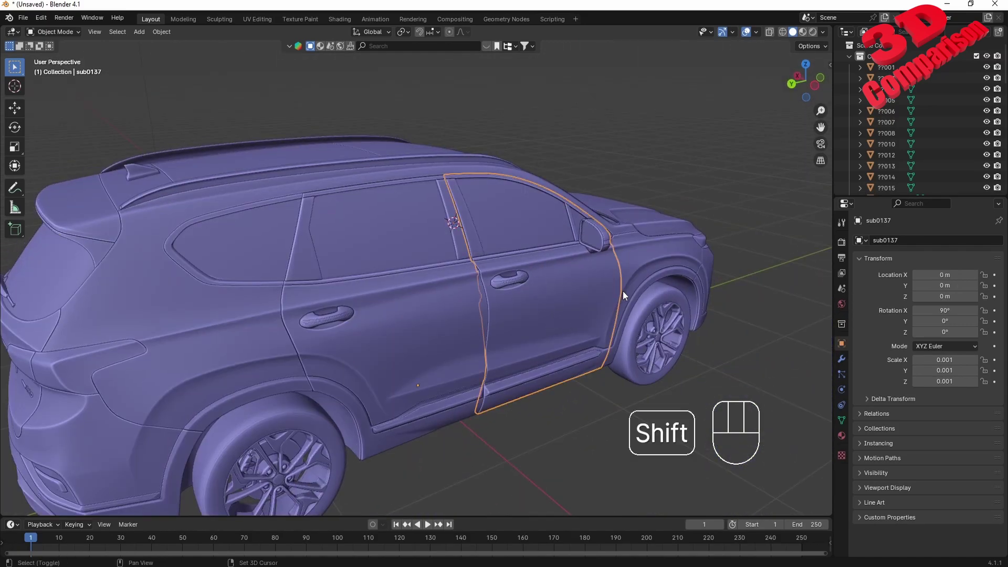
right_click(626, 295)
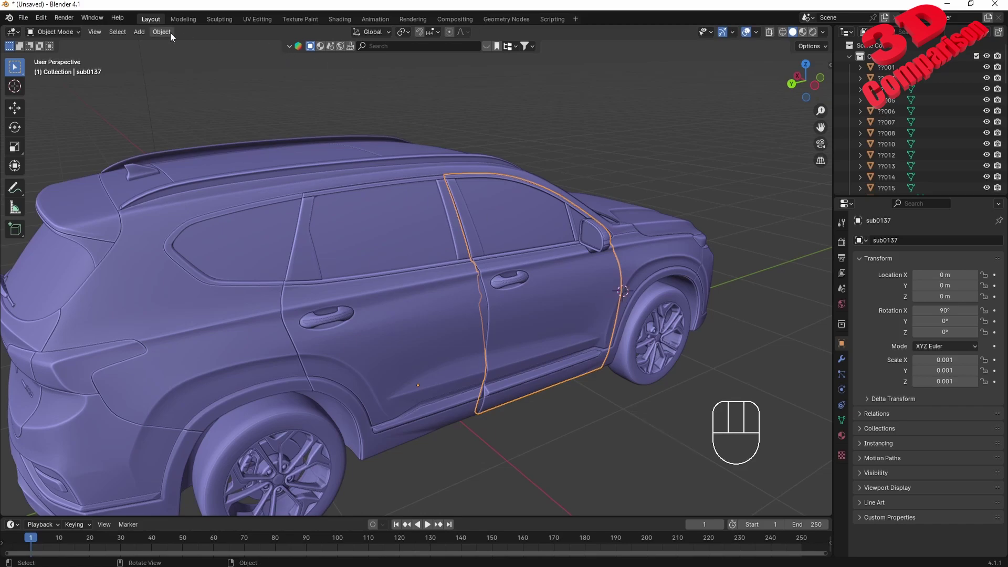
left_click_drag(173, 36, 346, 74)
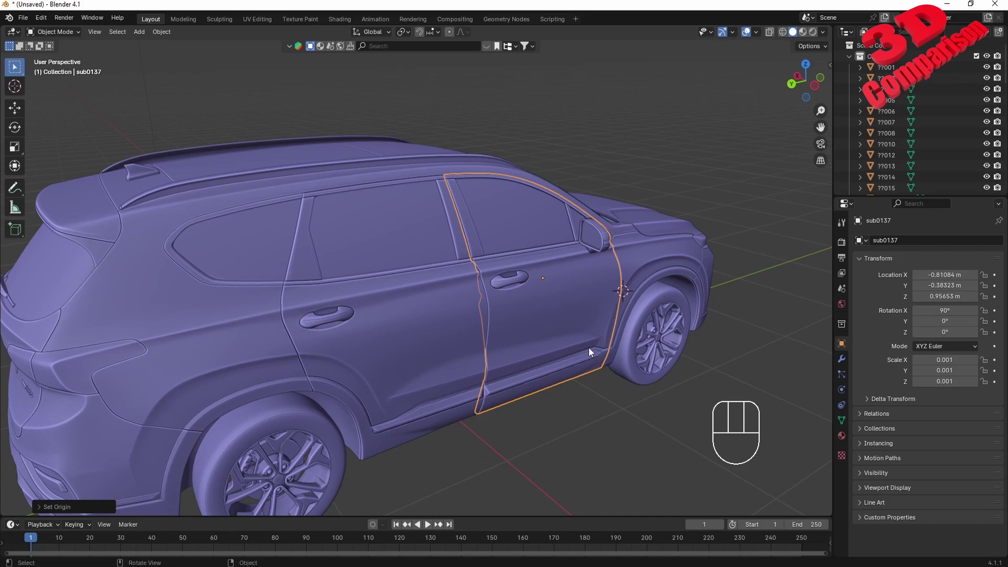
key("r")
key("z")
key("Escape")
Orbit to a front-quarter view of the door and reopen the Set Origin menu
left_click_drag(591, 316, 569, 328)
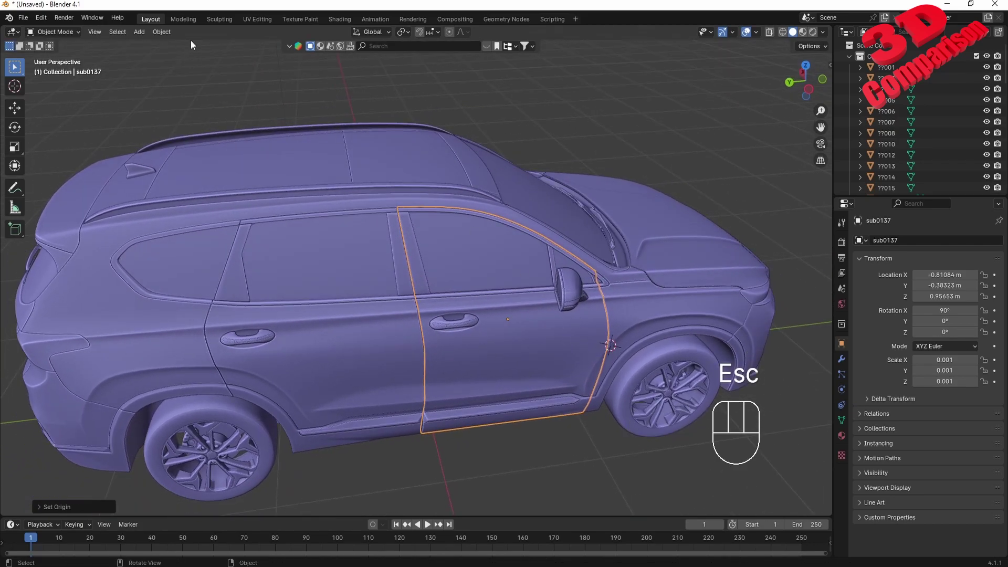
left_click_drag(174, 35, 549, 301)
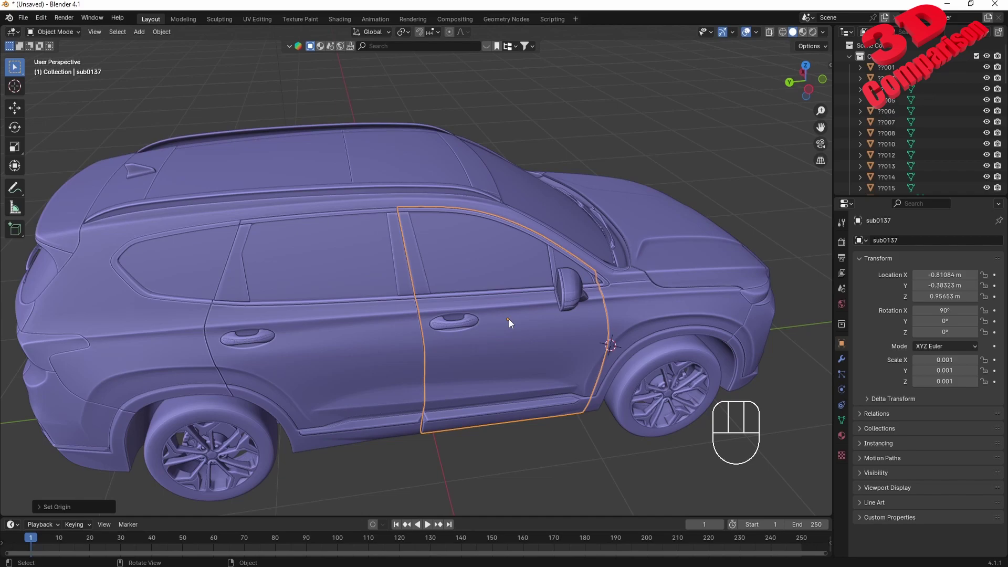
Move door sub0137's origin onto its hinge via Set Origin > Origin to 3D Cursor
left_click(168, 42)
left_click_drag(170, 39, 558, 350)
middle_click(554, 357)
Test-swing the door about 51 degrees around Z, then undo it back closed and select the opposite door
key("r")
key("z")
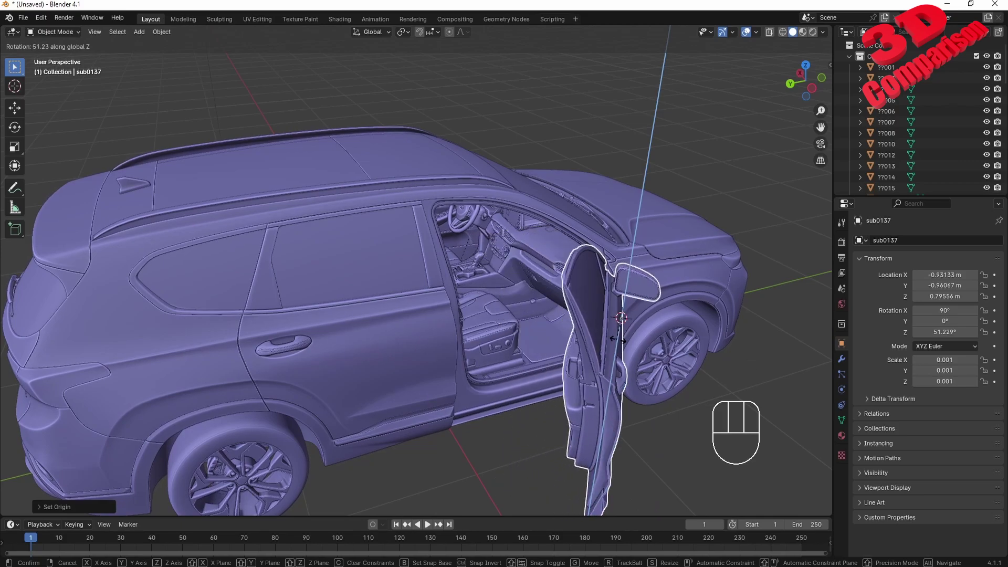
left_click_drag(625, 339, 616, 366)
left_click(629, 387)
left_click_drag(539, 360, 534, 341)
key("ctrl+z")
key("ctrl+z")
left_click(606, 452)
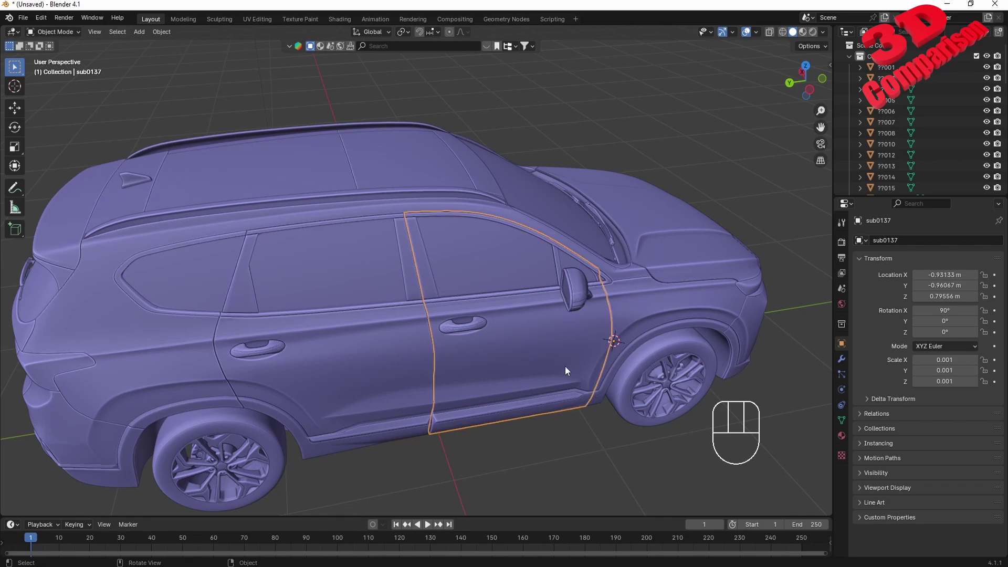
Hide then unhide the door, select it with its hinge object, and parent it to the hinge (Object)
key("h")
left_click(527, 318)
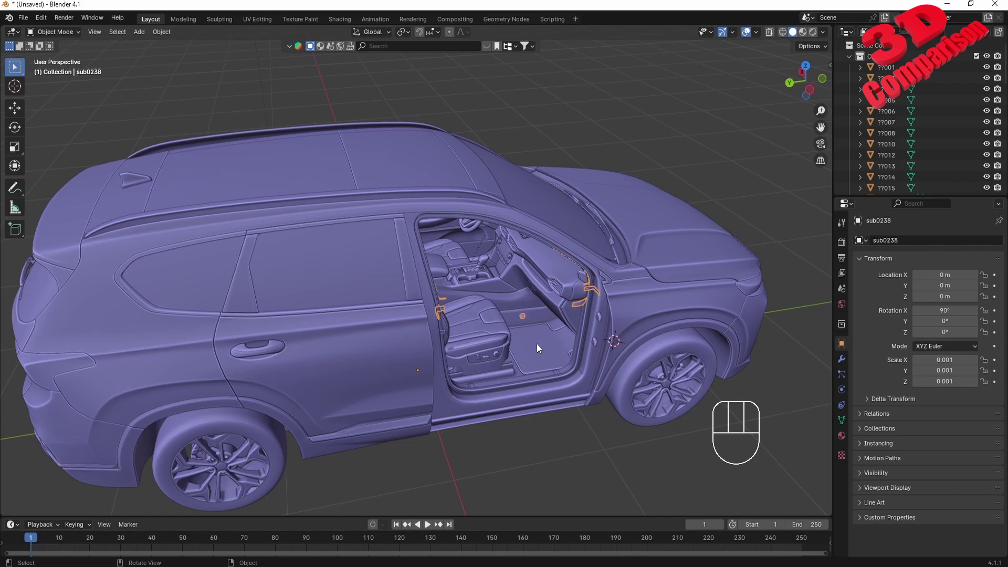
key("alt+h")
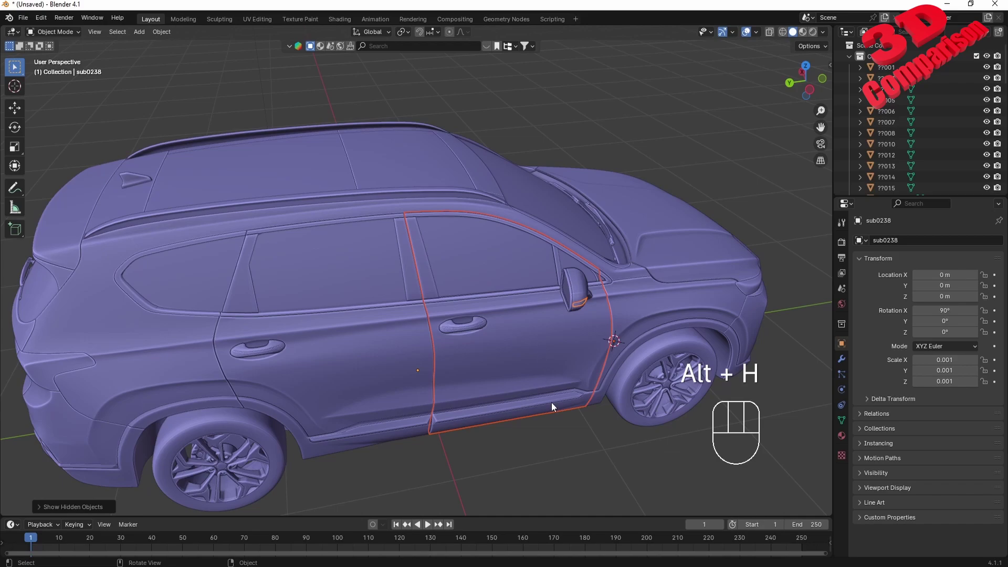
left_click_drag(527, 392, 504, 387)
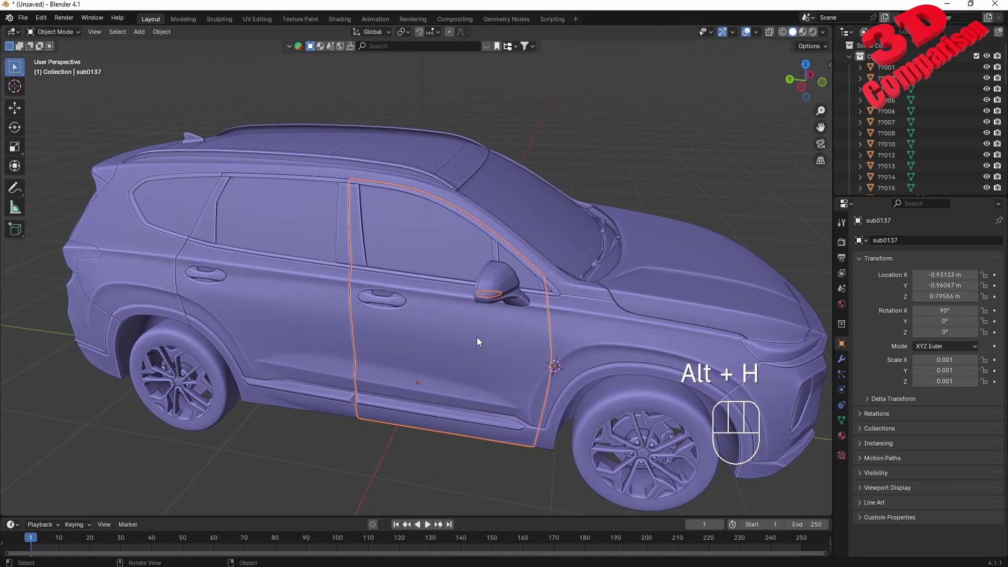
key("ctrl+p")
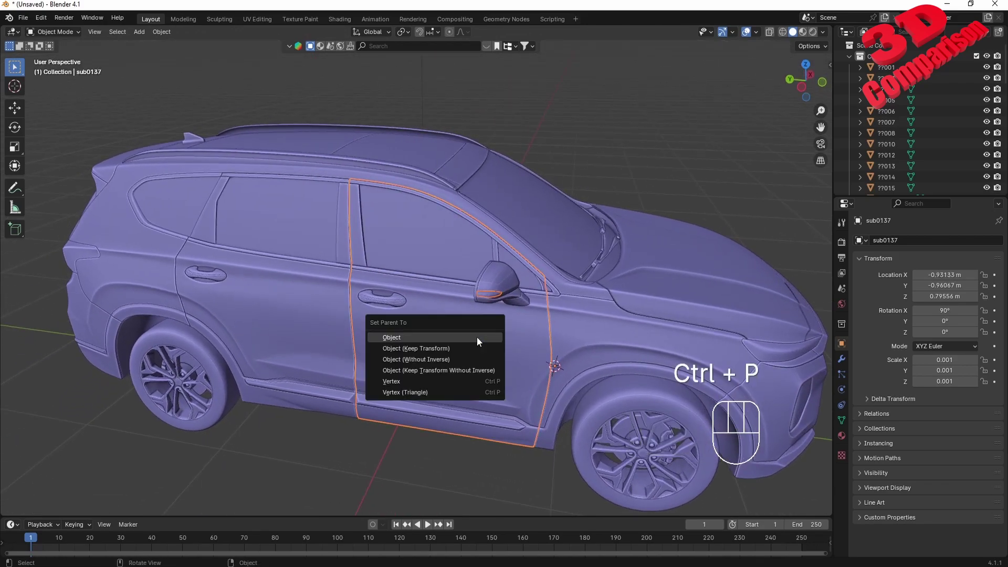
left_click_drag(444, 427, 473, 423)
left_click(479, 333)
Swing the hinge with door sub0137 open about 116 degrees around Z and select cabin part ??015
key("r")
key("z")
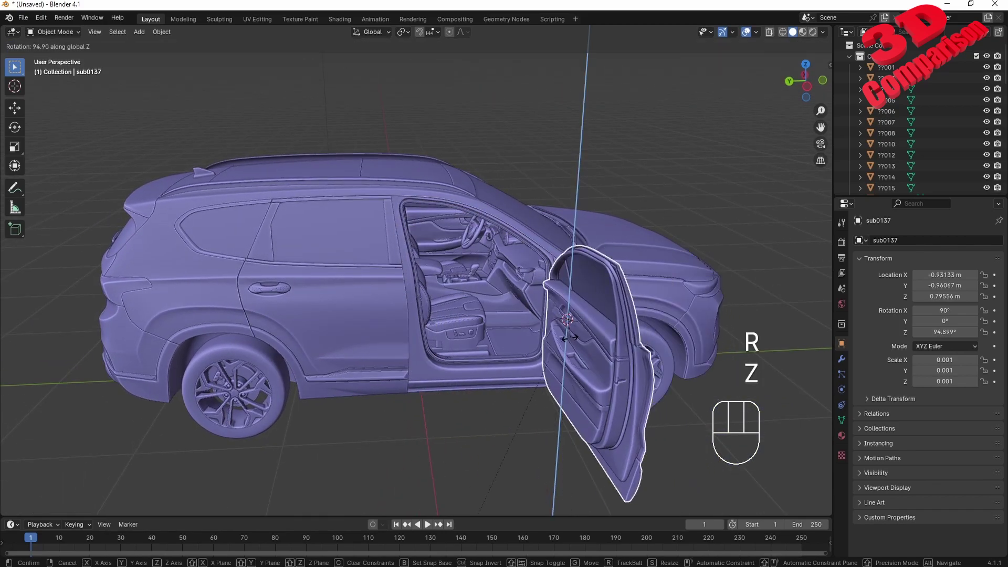
left_click(579, 339)
left_click(529, 273)
Undo the swing so the front door sits closed again
left_click_drag(549, 289, 543, 304)
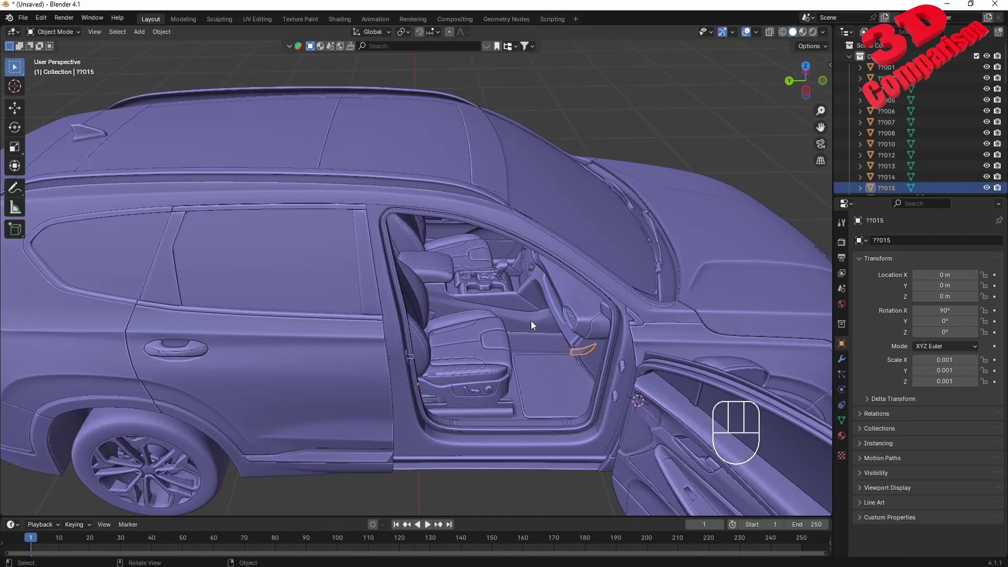
key("ctrl+z")
key("ctrl+z")
left_click_drag(631, 384, 595, 364)
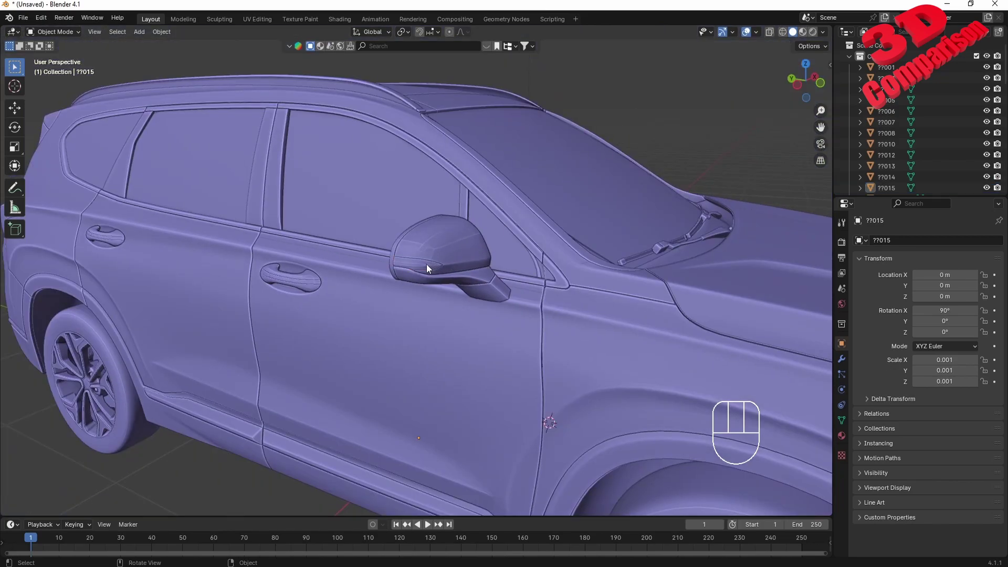
Select the front door with its hinge, parent them with Ctrl+P, and begin rotating
left_click(430, 269)
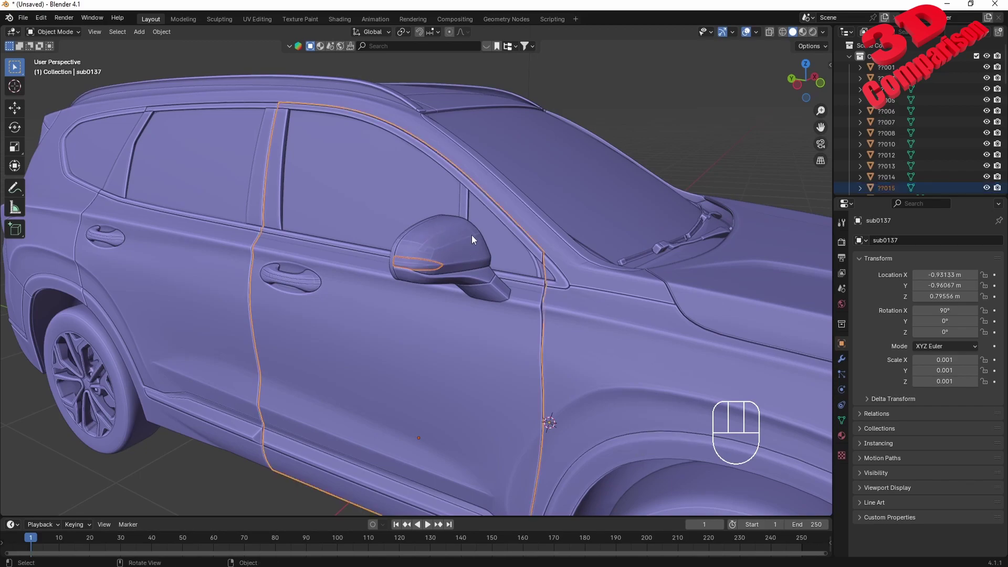
left_click_drag(472, 272, 527, 283)
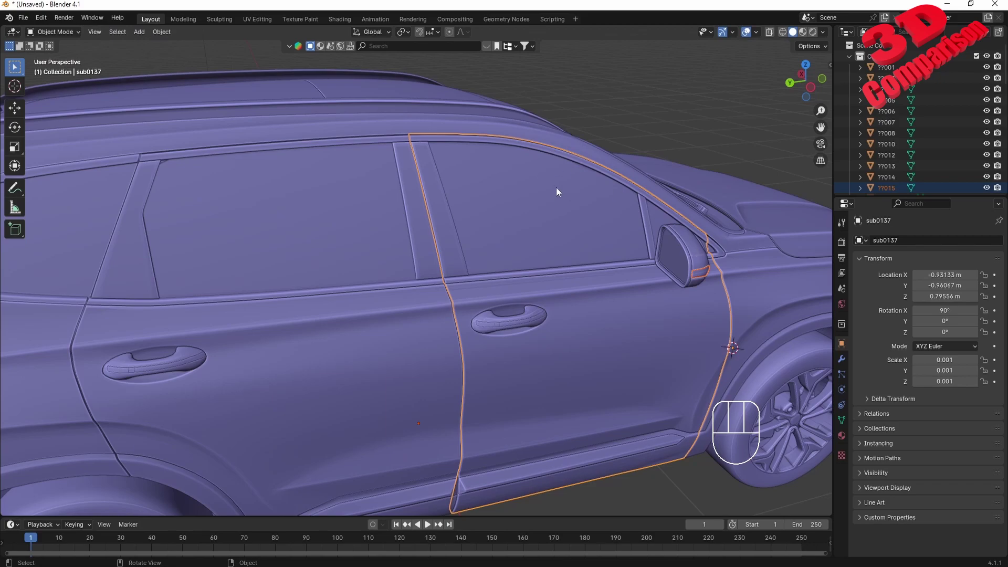
key("ctrl+p")
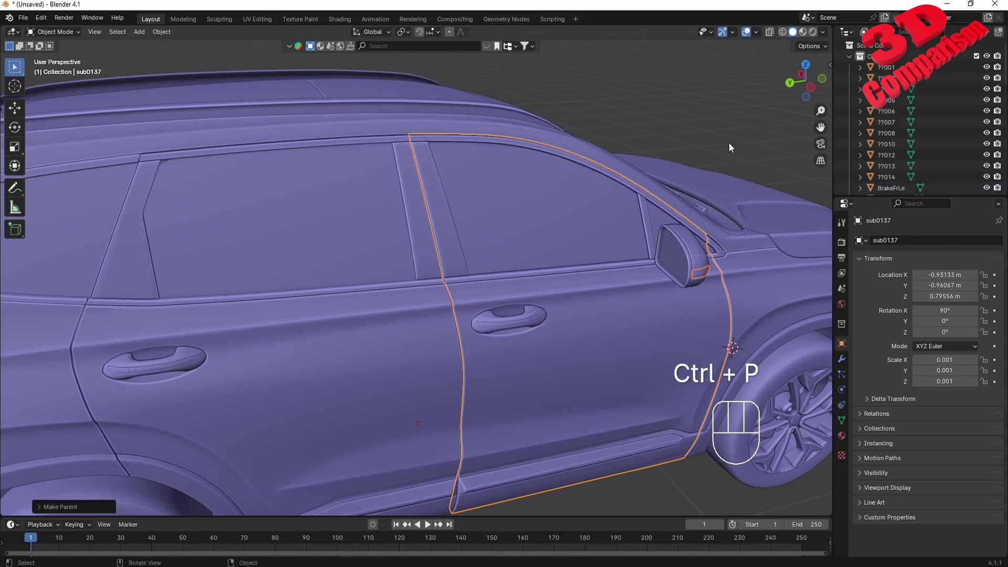
key("r")
key("z")
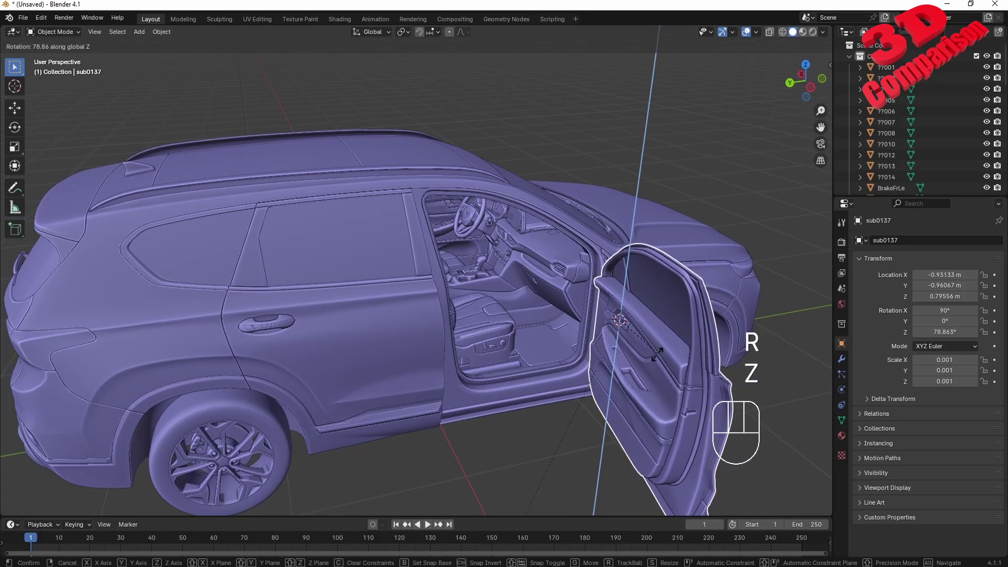
left_click_drag(608, 292, 576, 276)
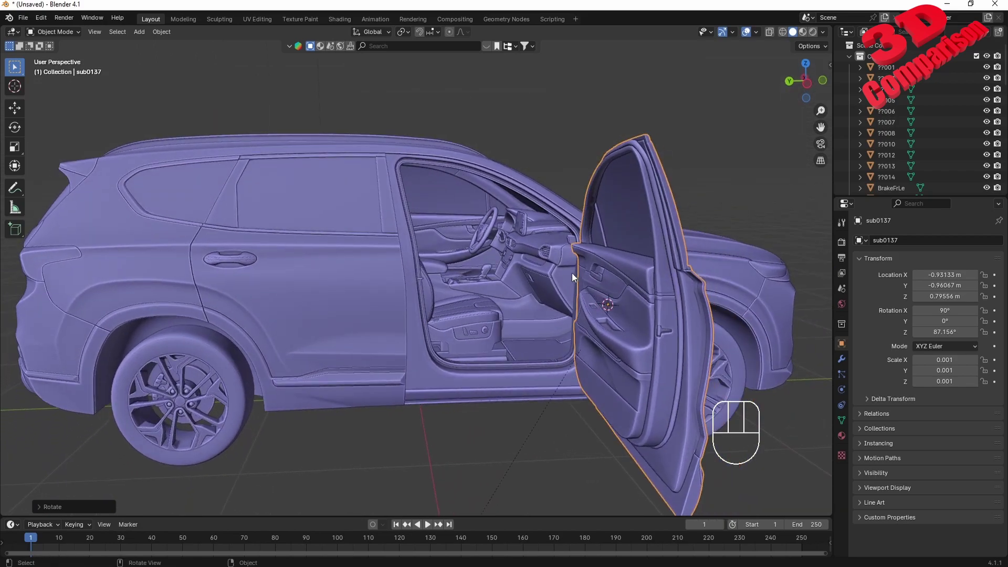
key("ctrl+z")
left_click(328, 288)
left_click_drag(347, 297, 376, 312)
key("r")
key("z")
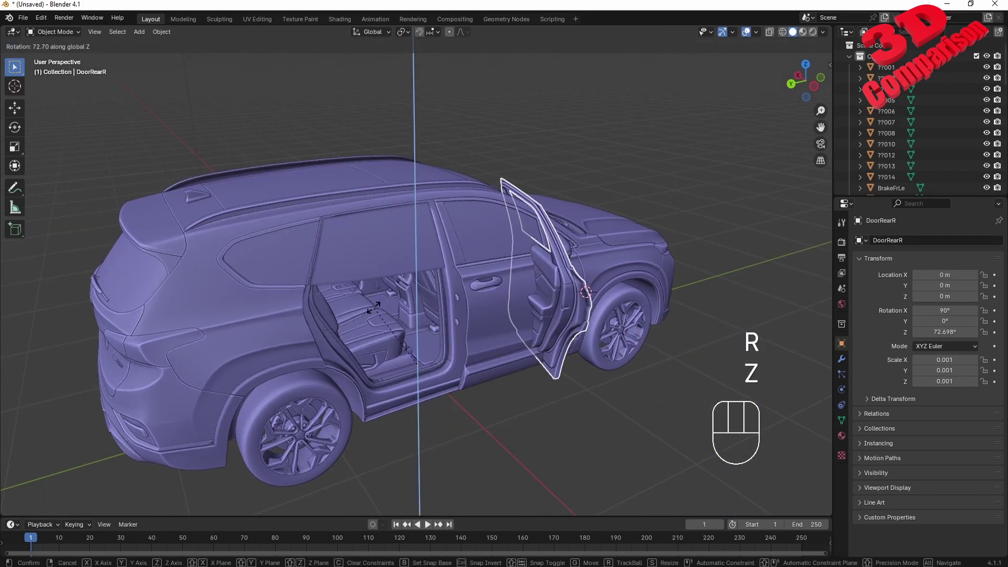
key("Escape")
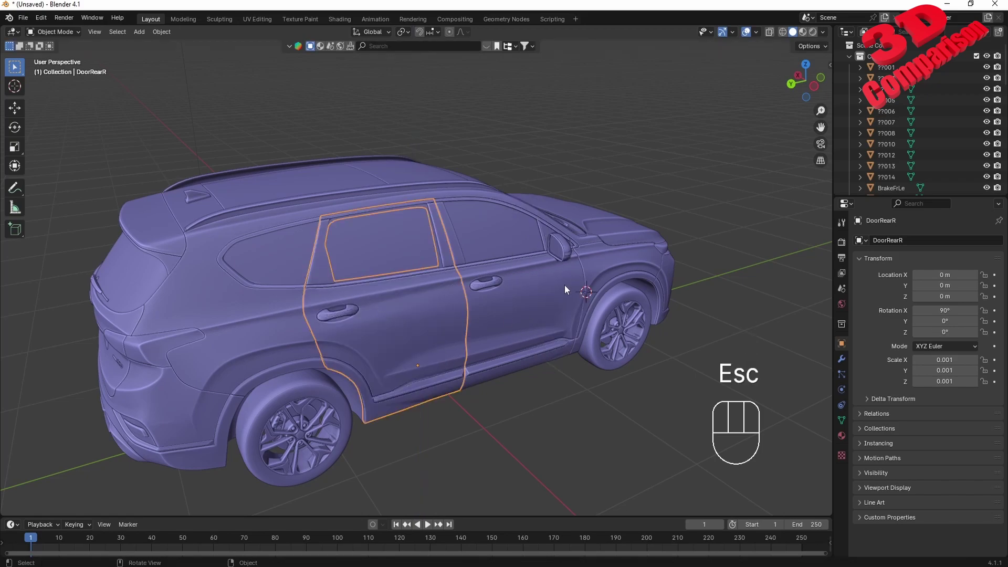
left_click_drag(575, 285, 325, 279)
left_click_drag(451, 325, 463, 334)
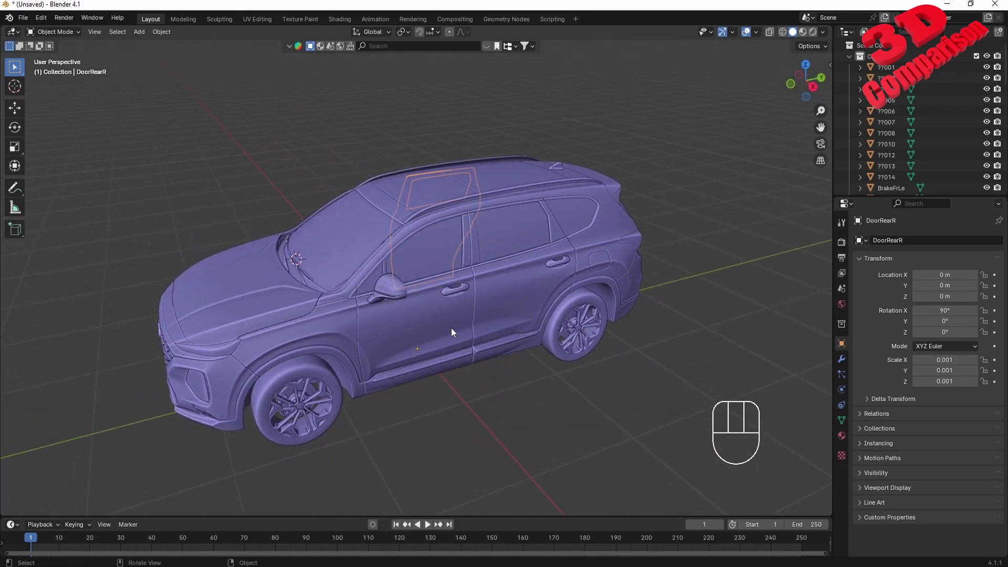
Rotate front door sub0141 by -60 degrees about Z and orbit to view it open from the front
left_click(454, 326)
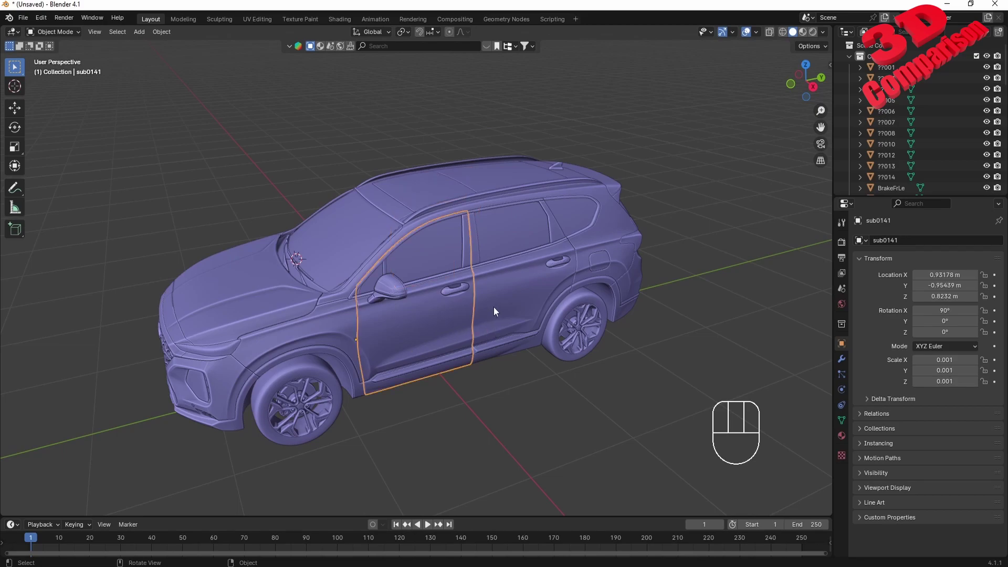
left_click_drag(493, 310, 447, 319)
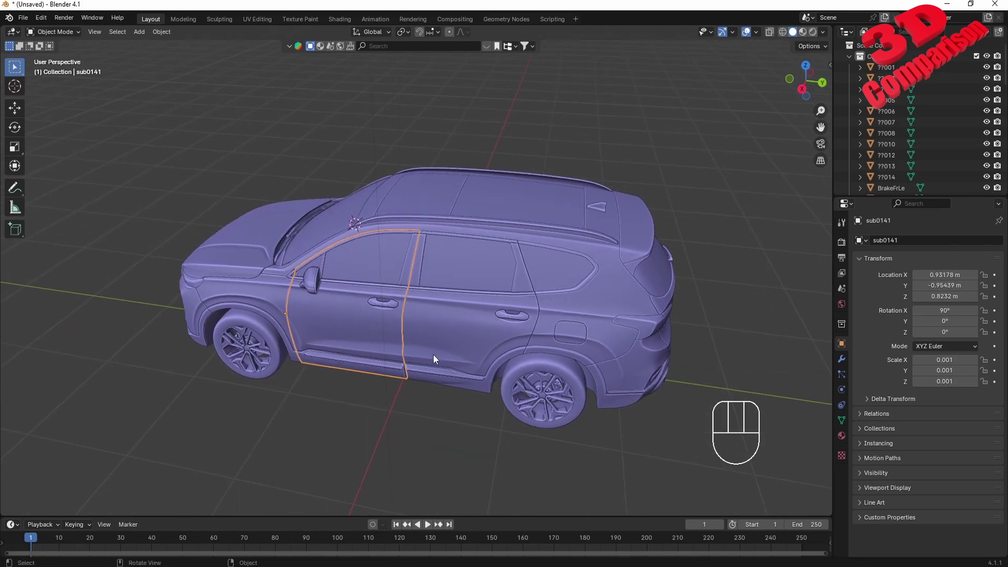
key("r")
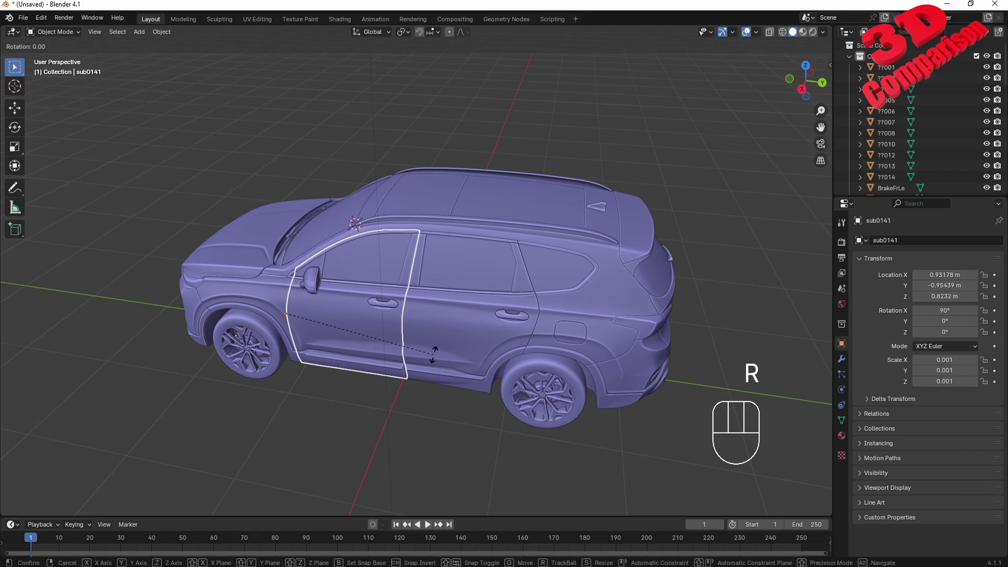
key("z")
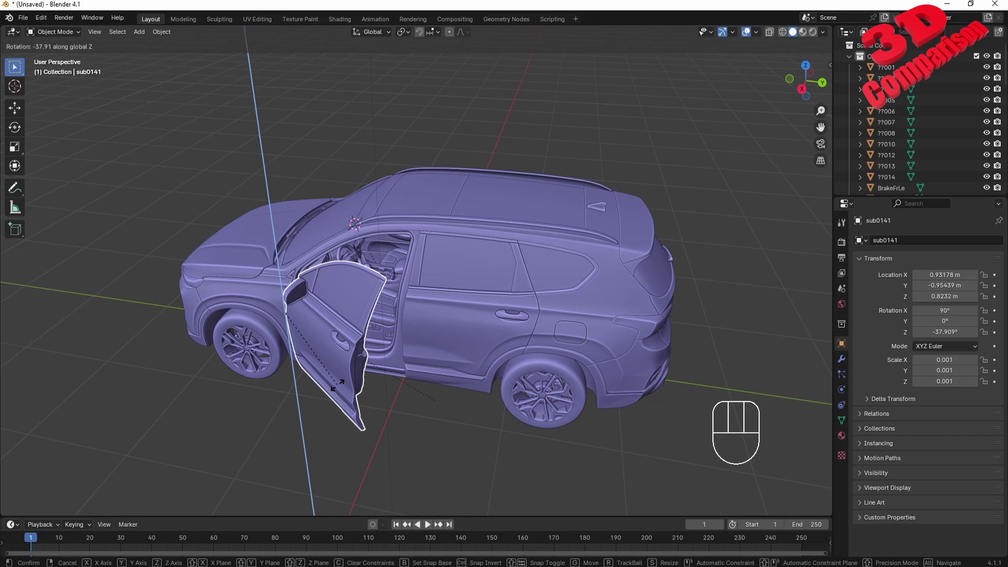
key("KP_Subtract")
key("KP_6")
key("KP_0")
key("KP_Enter")
left_click_drag(356, 374, 400, 363)
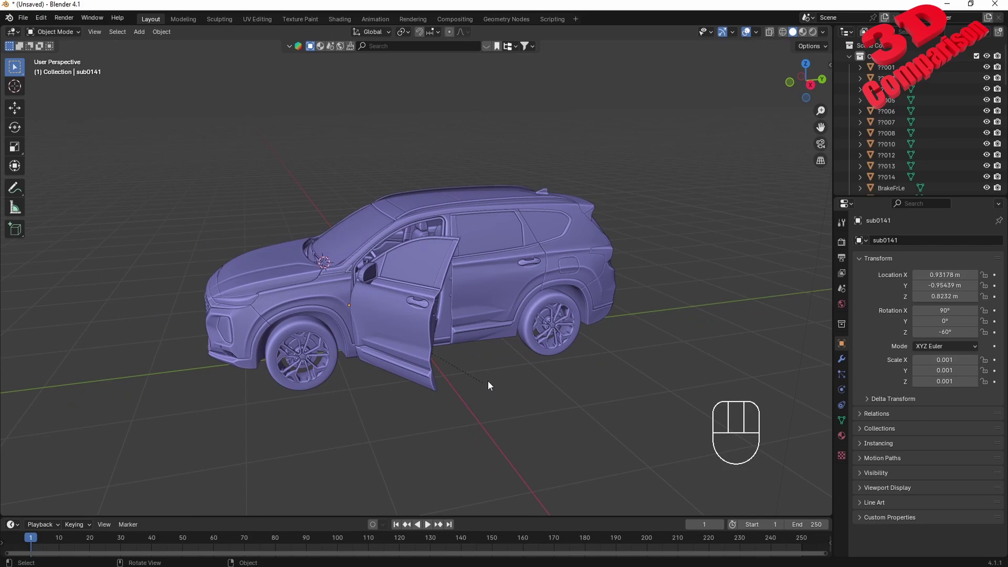
left_click_drag(448, 371, 481, 368)
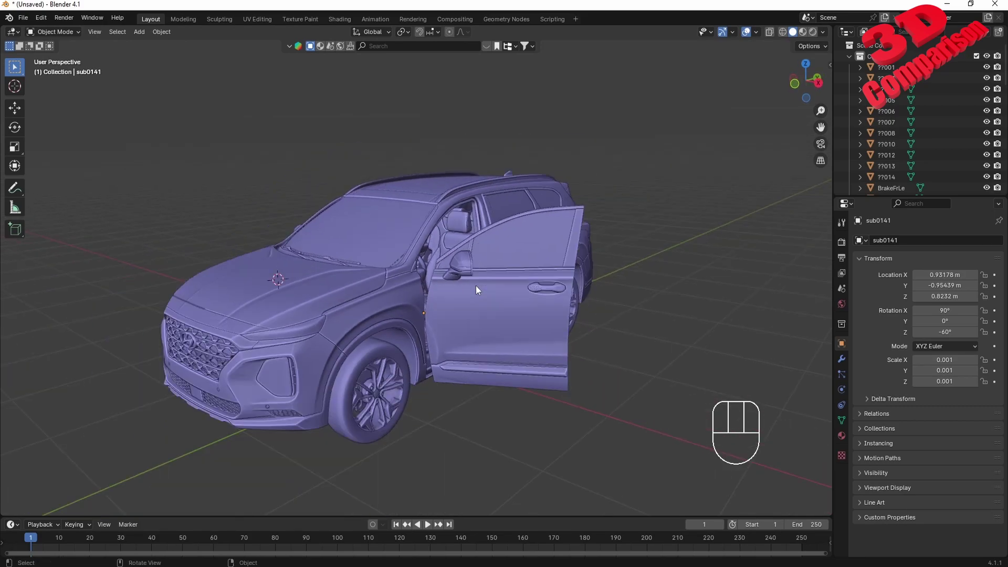